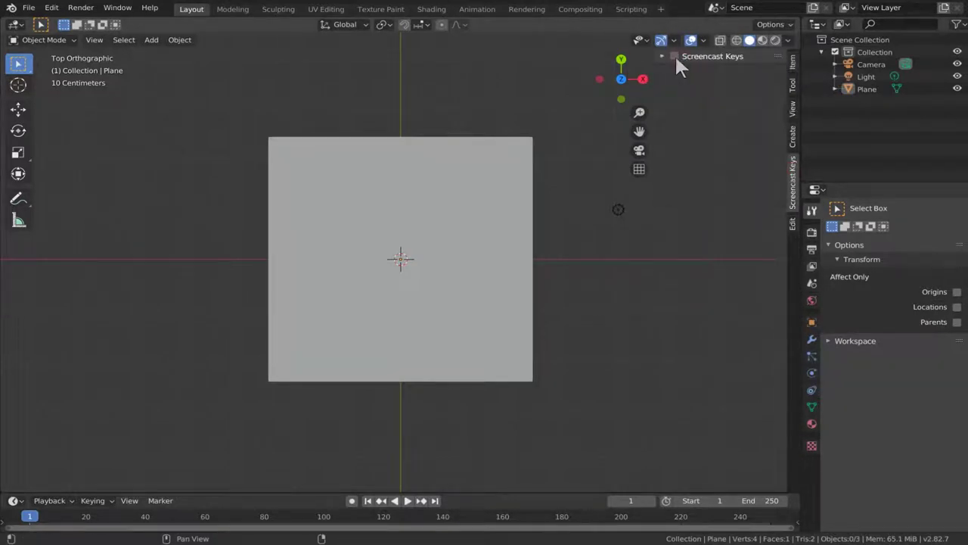
Step: Expand the keystroke overlay add-on settings in the header
click(662, 66)
double_click(663, 65)
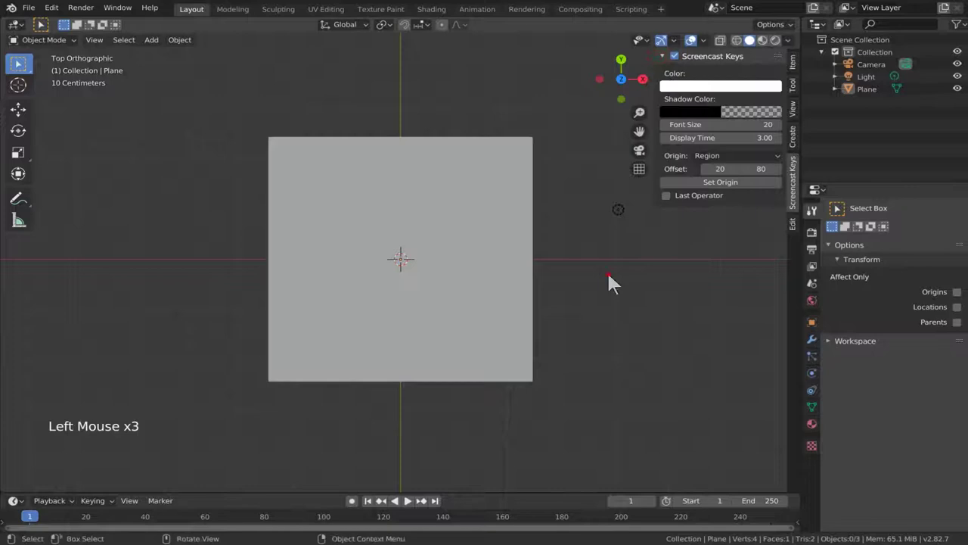
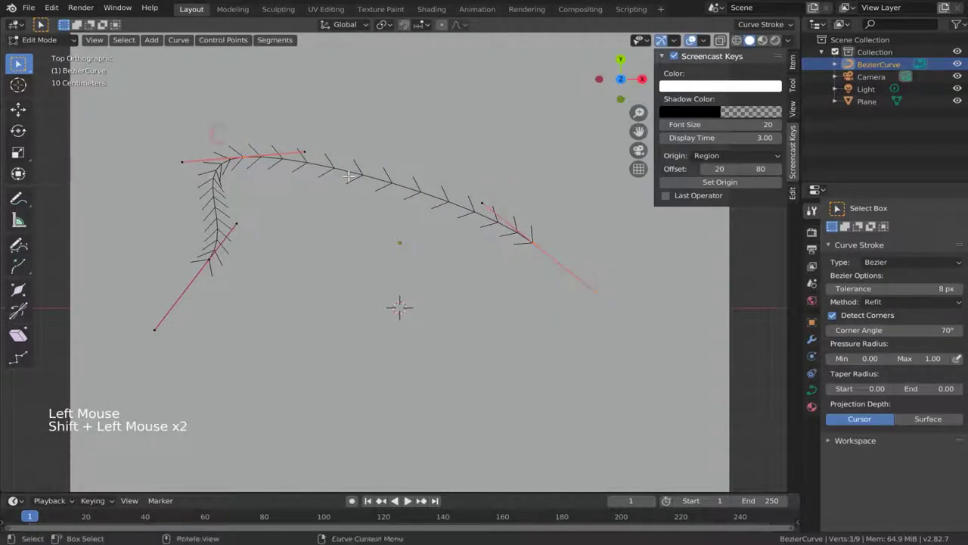
Step: Subdivide the curve from the context menu and reveal the cut count option
right_click(301, 170)
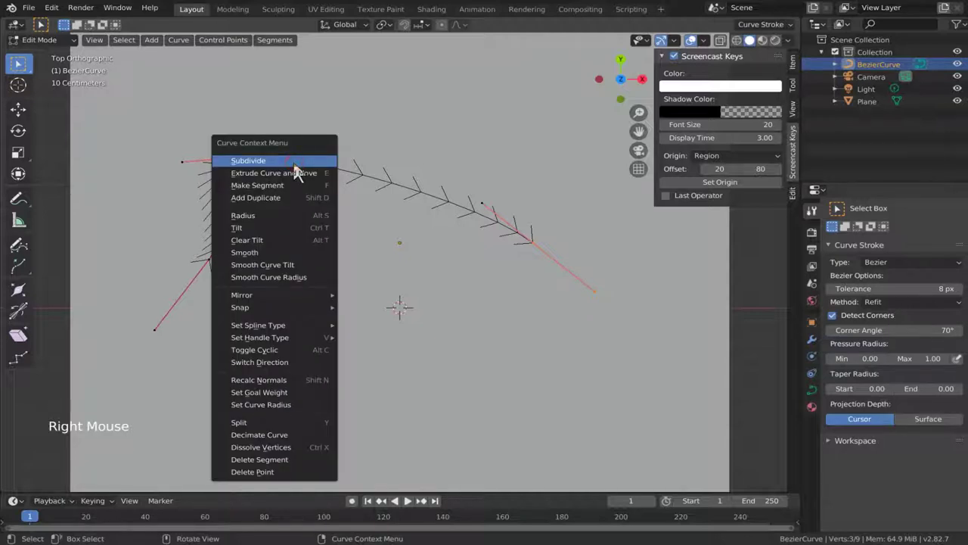
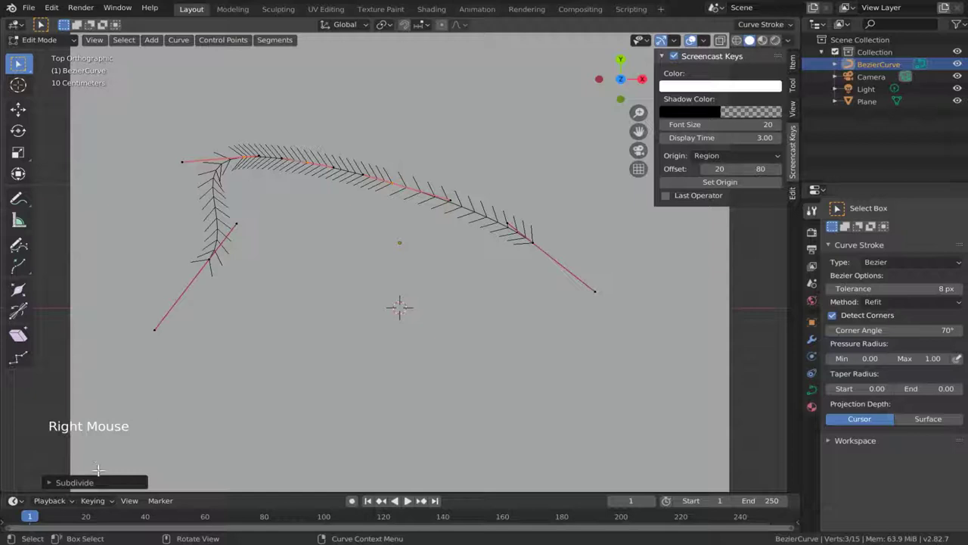
click(56, 488)
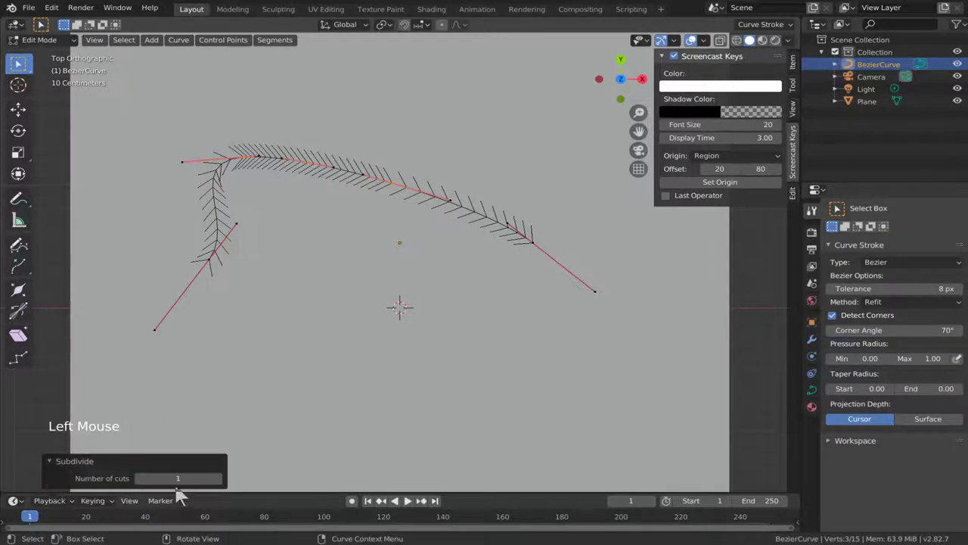
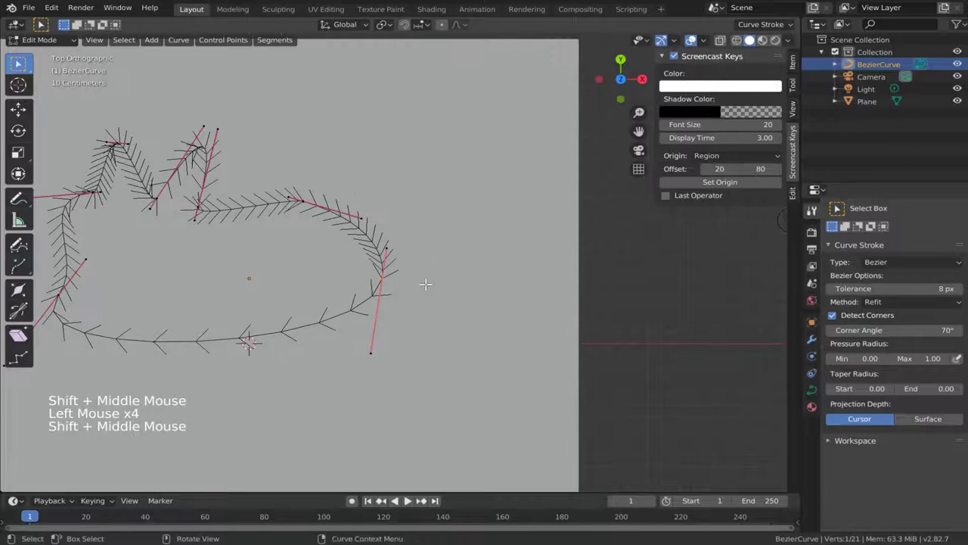
Step: Continue the freehand curve with one more stroke before leaving Edit Mode
key(y)
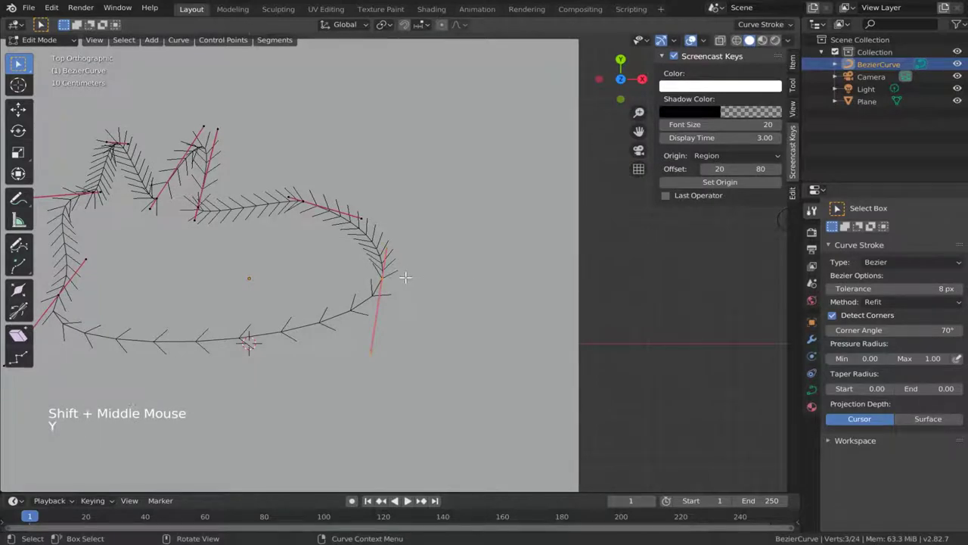
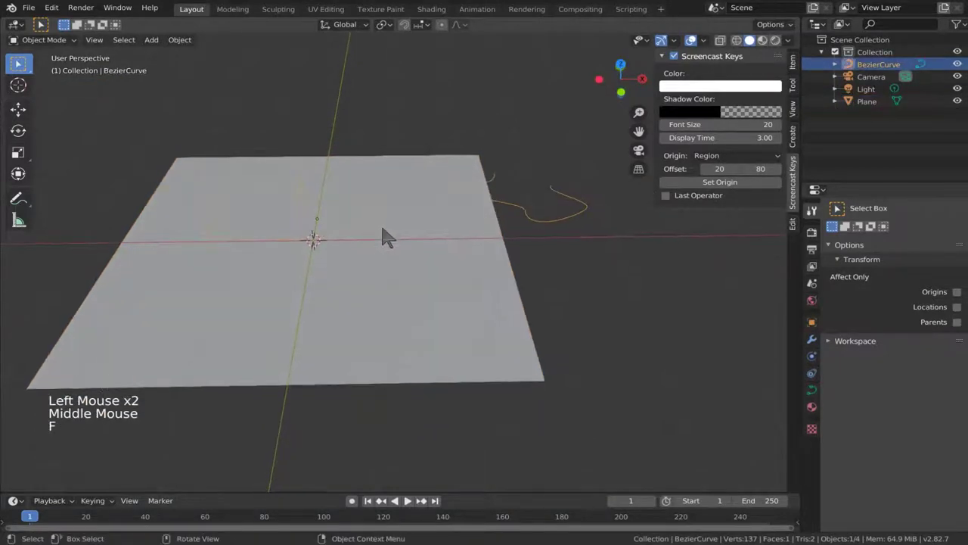
Step: Grab the BezierCurve and move it about 0.13 m along the global Y axis
key(g)
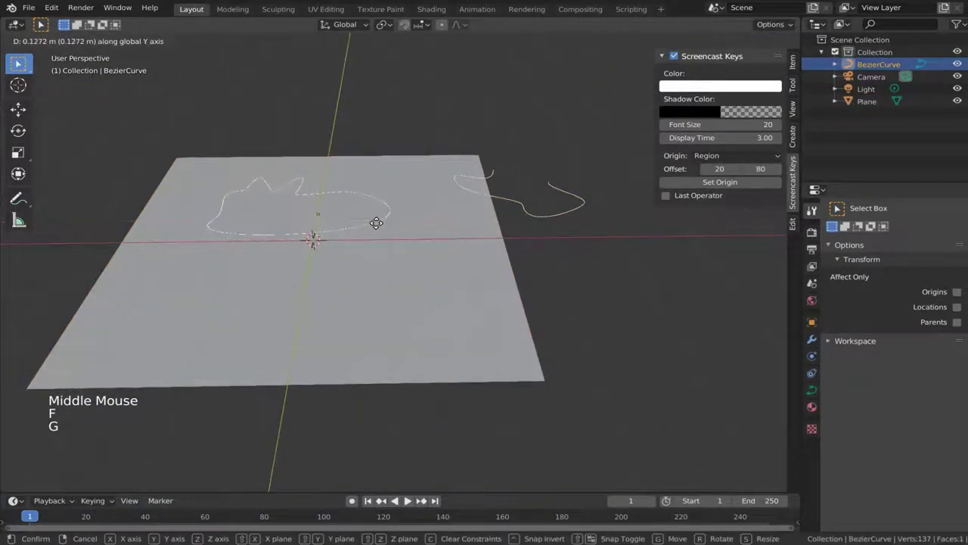
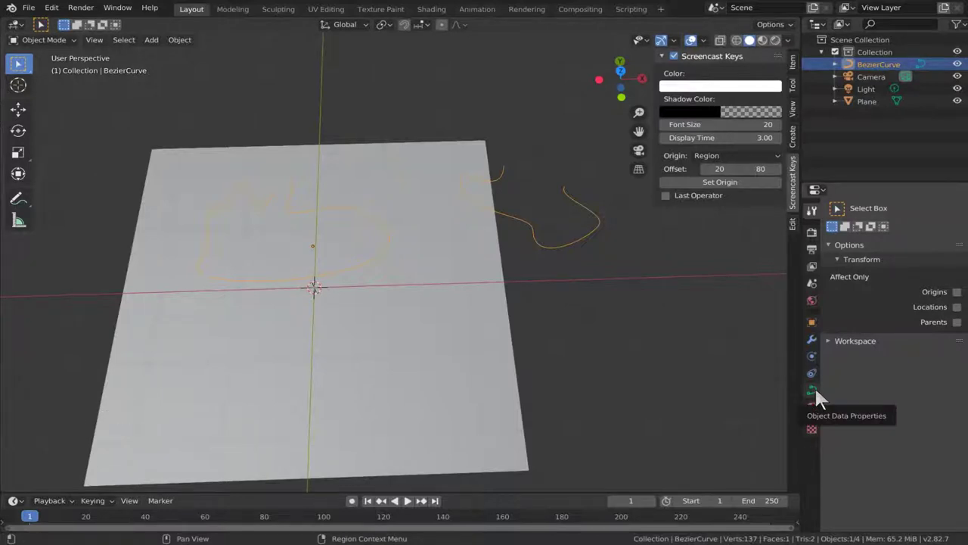
Step: Show the curve's Object Data properties with the Geometry and Bevel panels expanded
click(820, 396)
scroll(down, 3)
middle_click(518, 292)
click(601, 290)
click(603, 232)
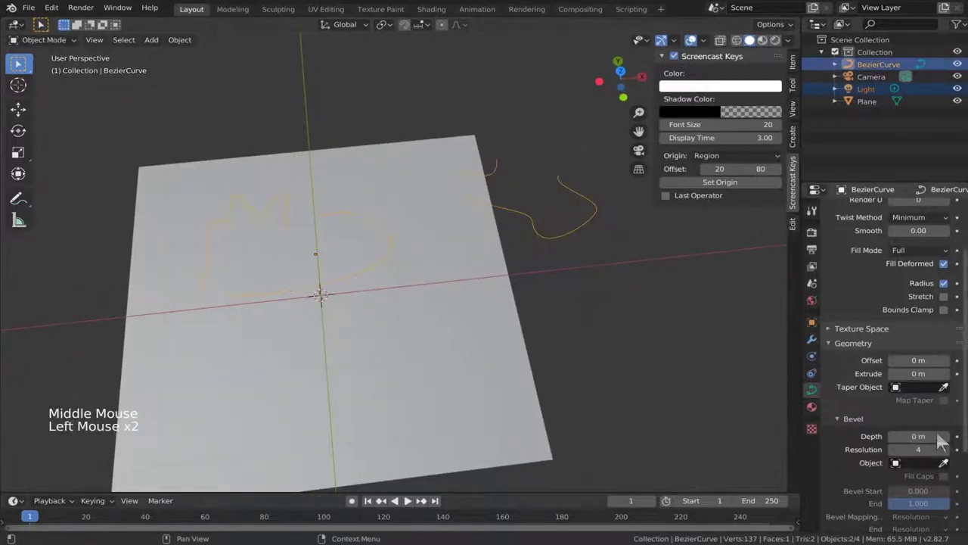
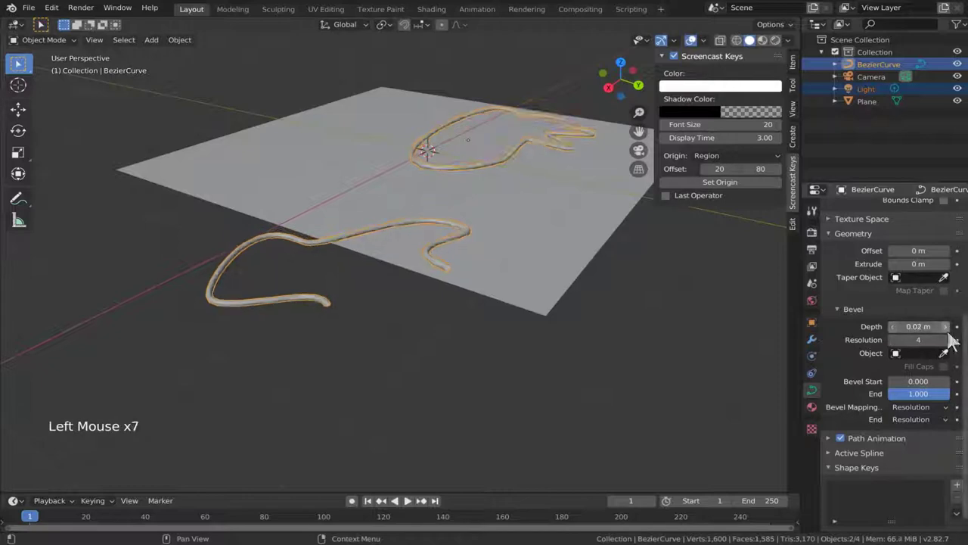
Step: Raise the Bevel Depth to 0.07 m, thickening the curve into a tube, and inspect it
click(957, 338)
click(958, 338)
click(952, 338)
double_click(952, 337)
middle_click(356, 286)
scroll(up, 3)
middle_click(405, 271)
scroll(down, 3)
middle_click(446, 267)
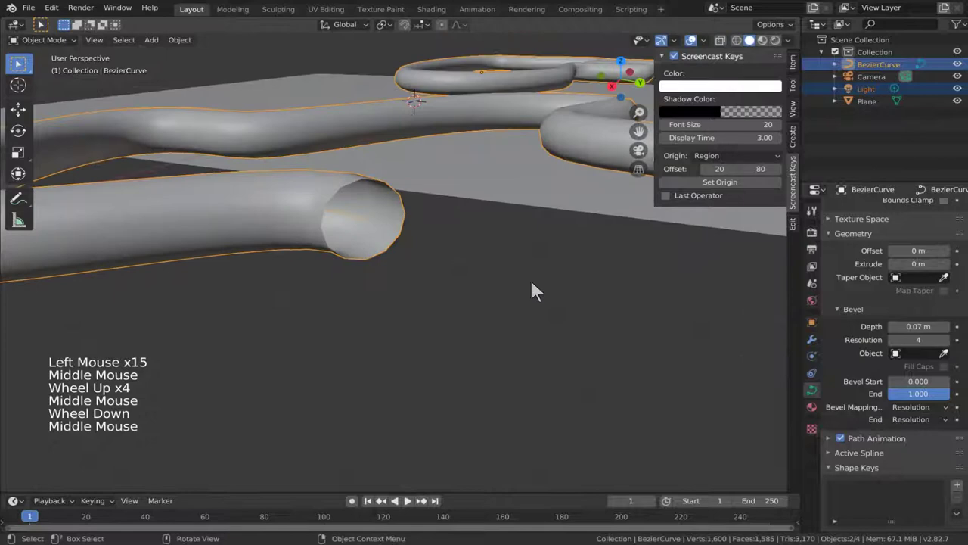
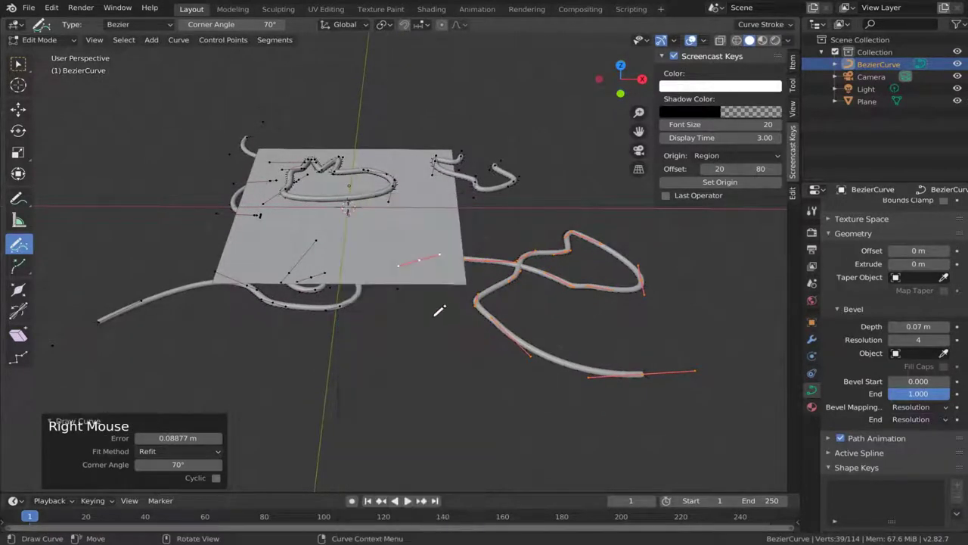
Step: Leave curve editing, select the plane and review its data properties
key(Tab)
click(434, 342)
click(446, 285)
middle_click(447, 288)
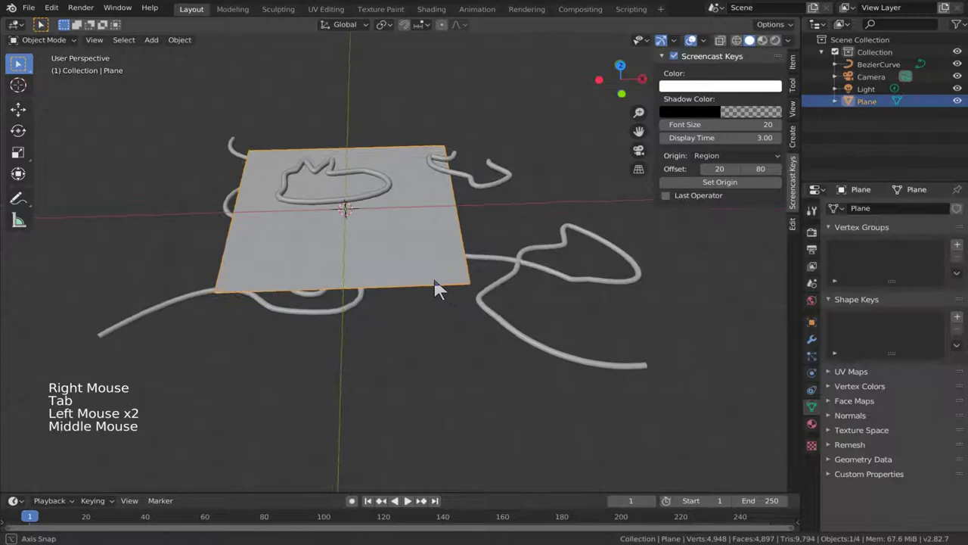
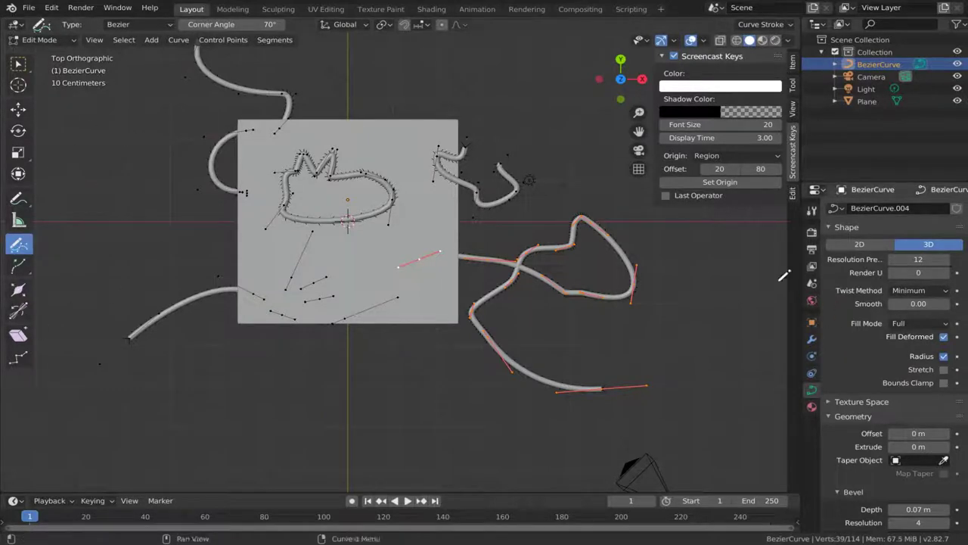
scroll(down, 3)
scroll(up, 3)
Step: Set the Draw tool's Projection Depth to Surface so strokes follow surfaces
click(822, 217)
scroll(down, 3)
click(939, 485)
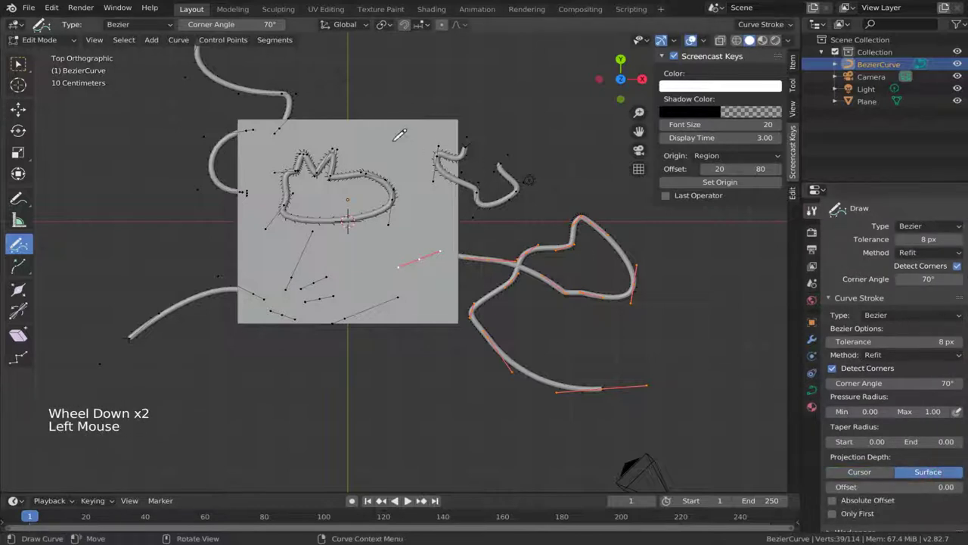
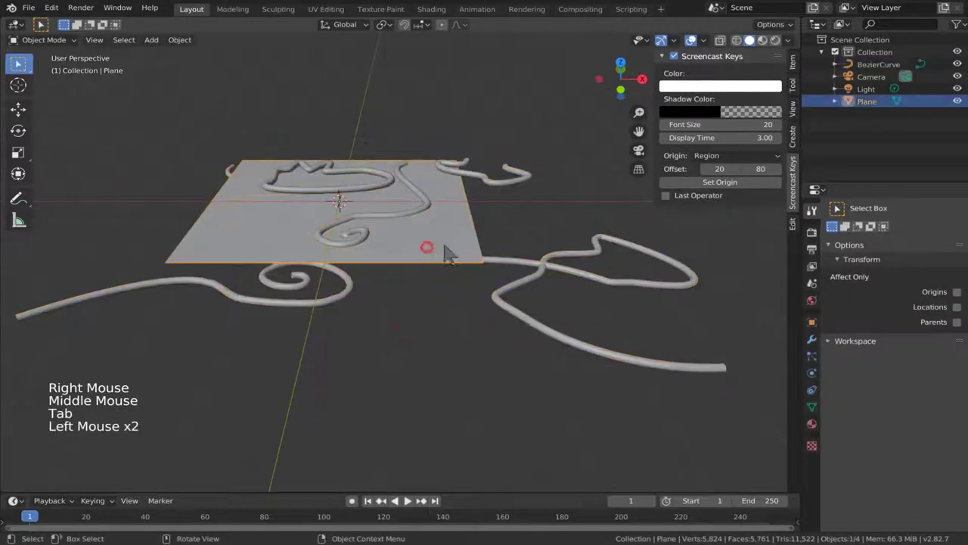
Step: Add a UV Sphere via Shift+A, select it and orbit around it on the plane
key(shift+a)
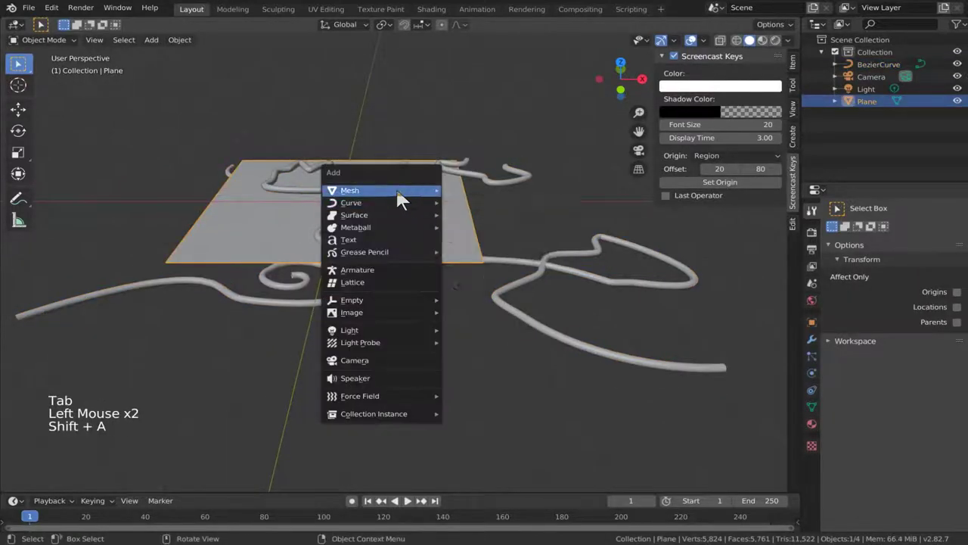
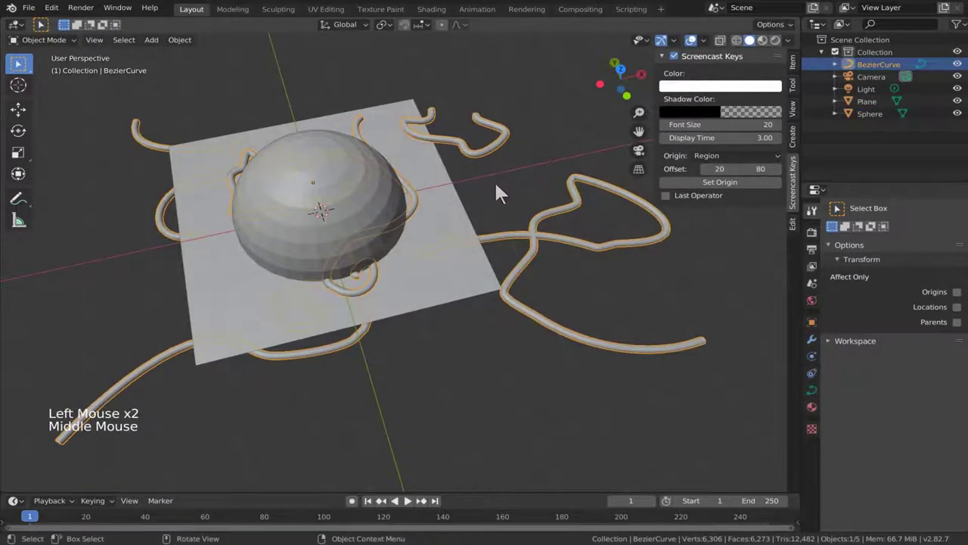
click(501, 200)
double_click(484, 152)
middle_click(367, 220)
middle_click(404, 218)
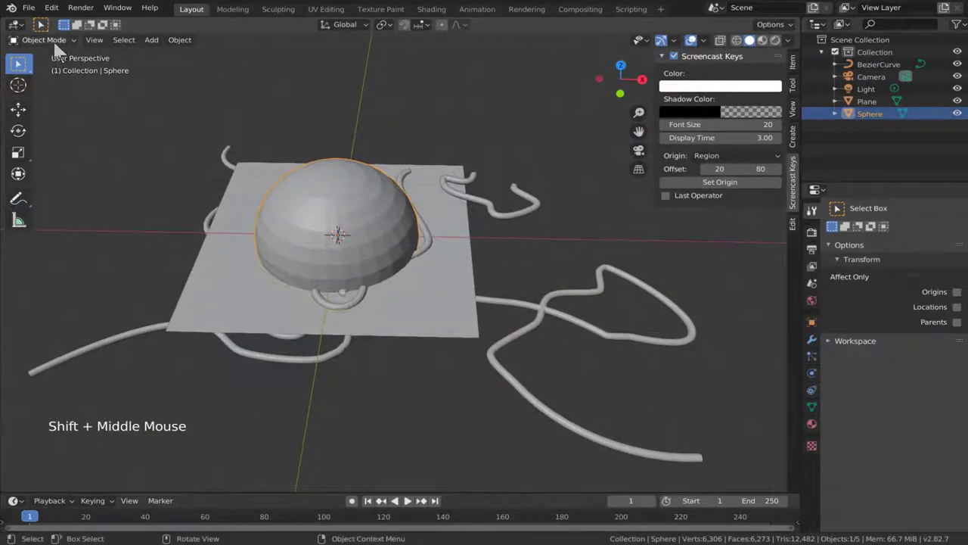
Step: Enter Edit Mode on the UV sphere with all vertices selected
key(Tab)
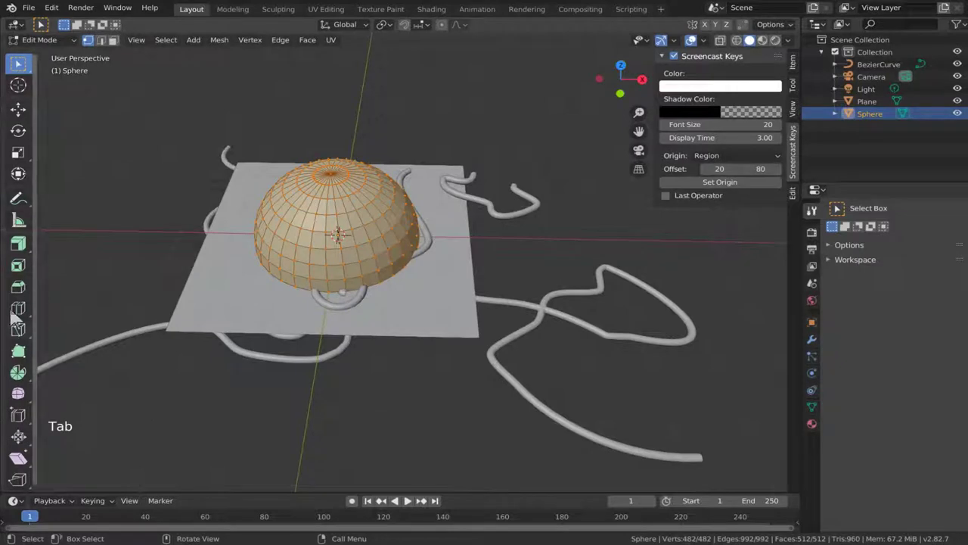
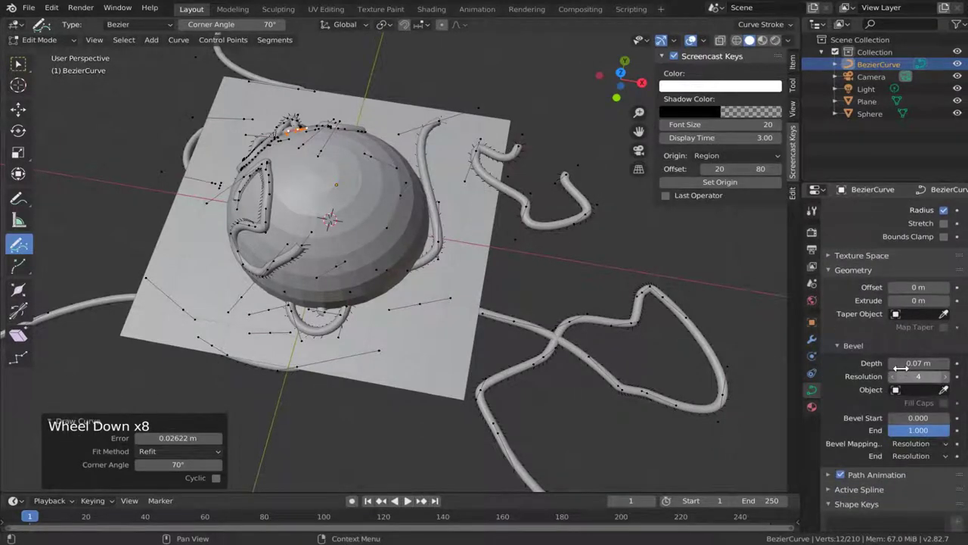
Step: Reduce the bevel depth and switch the curve Fill Mode from Half to Full
click(895, 375)
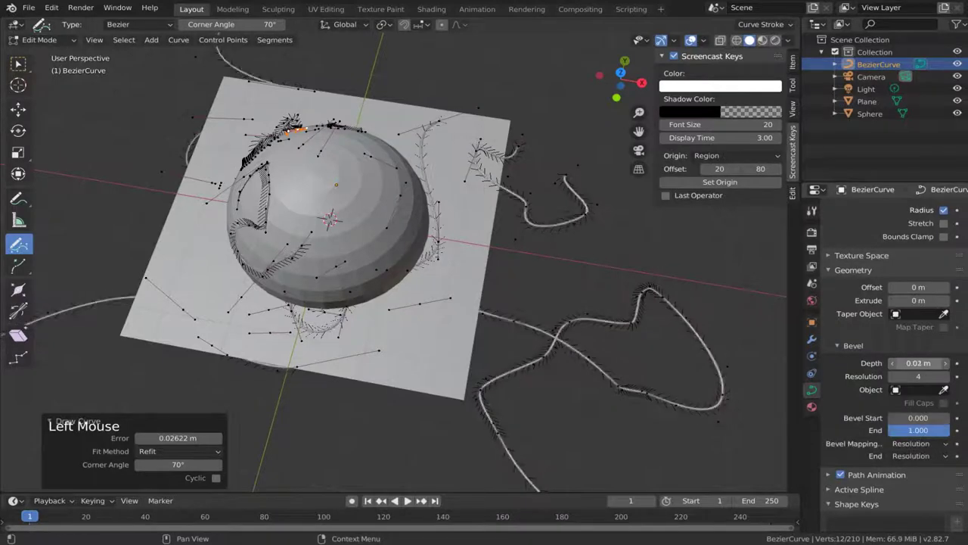
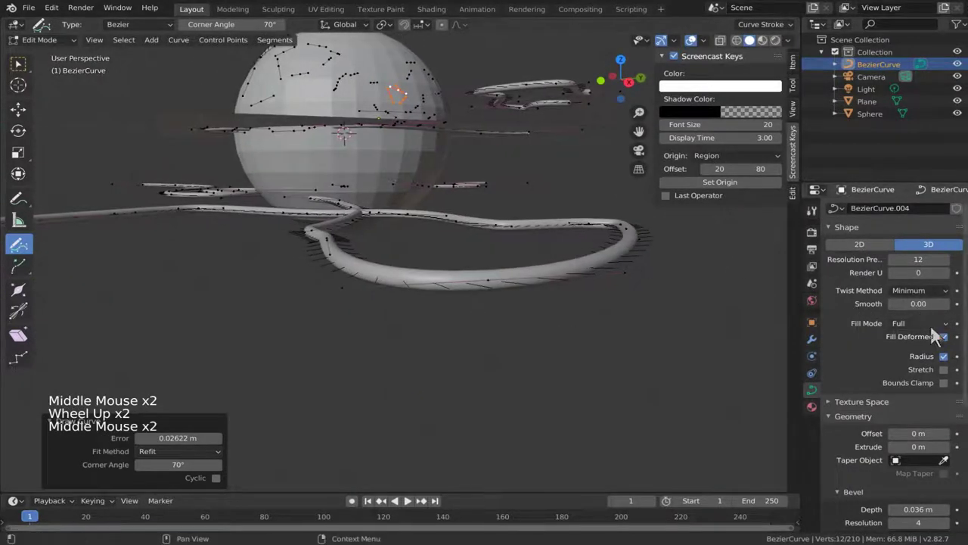
click(946, 335)
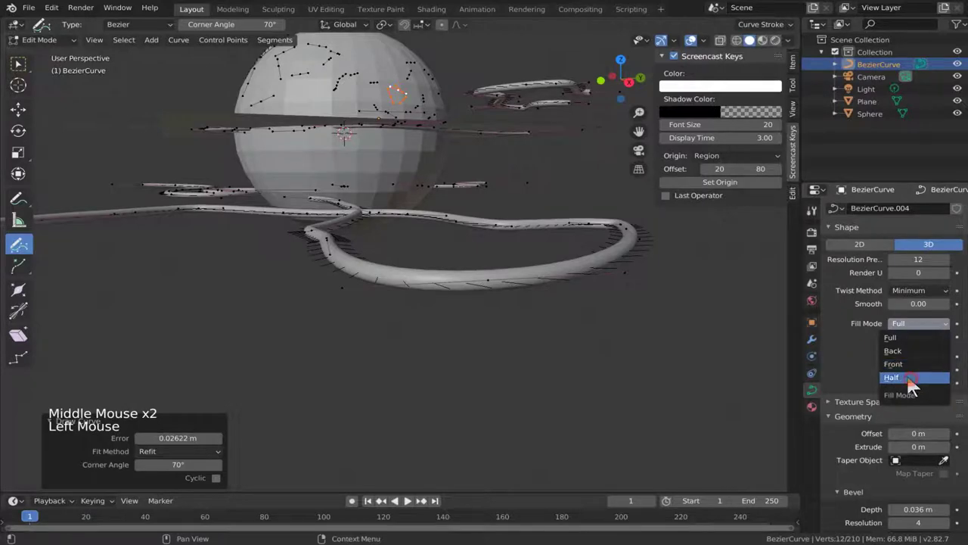
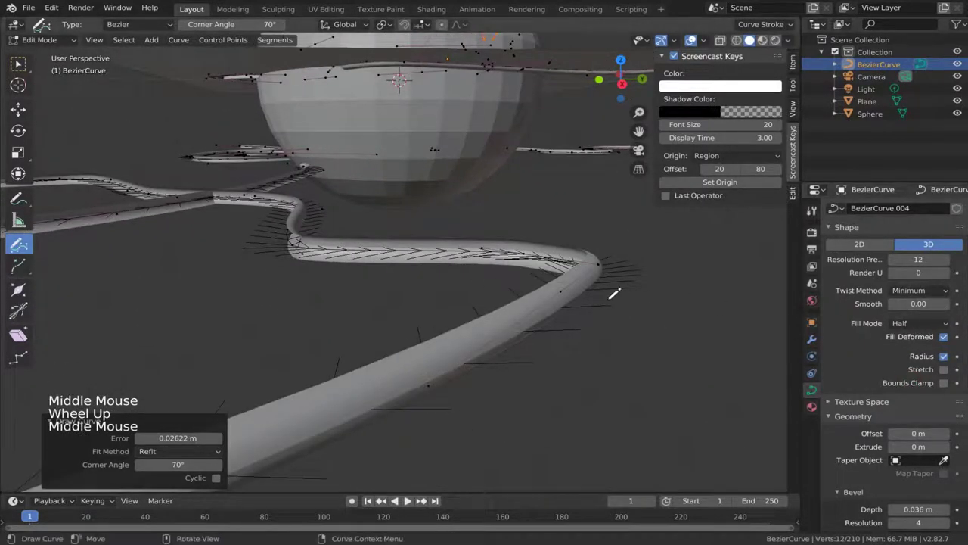
click(940, 332)
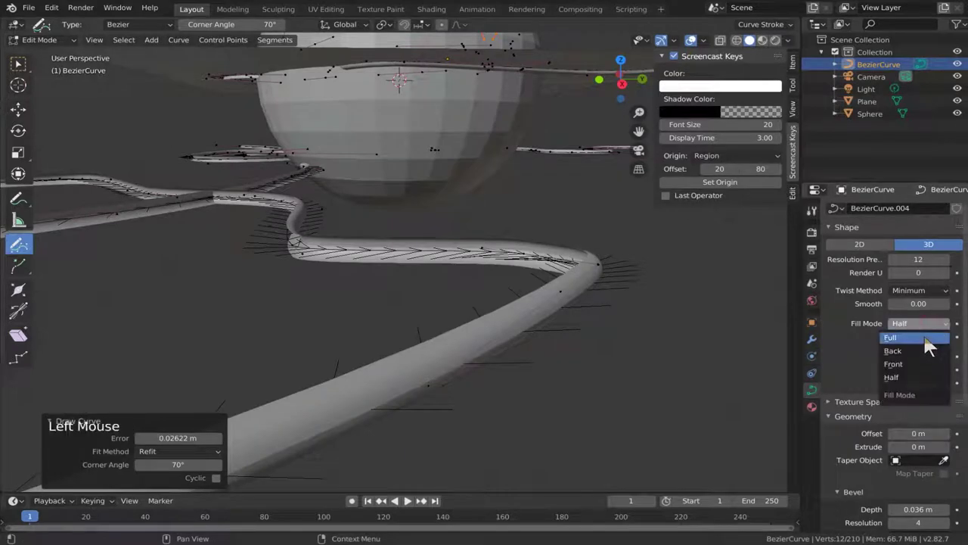
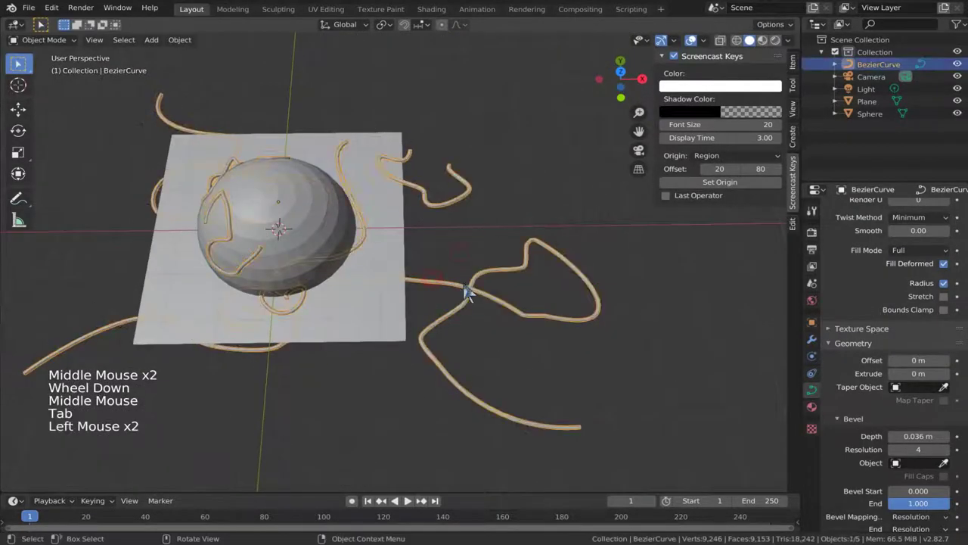
Step: Orbit between top and perspective views to inspect the round tubes over the sphere and plane
middle_click(479, 280)
key(KP_7)
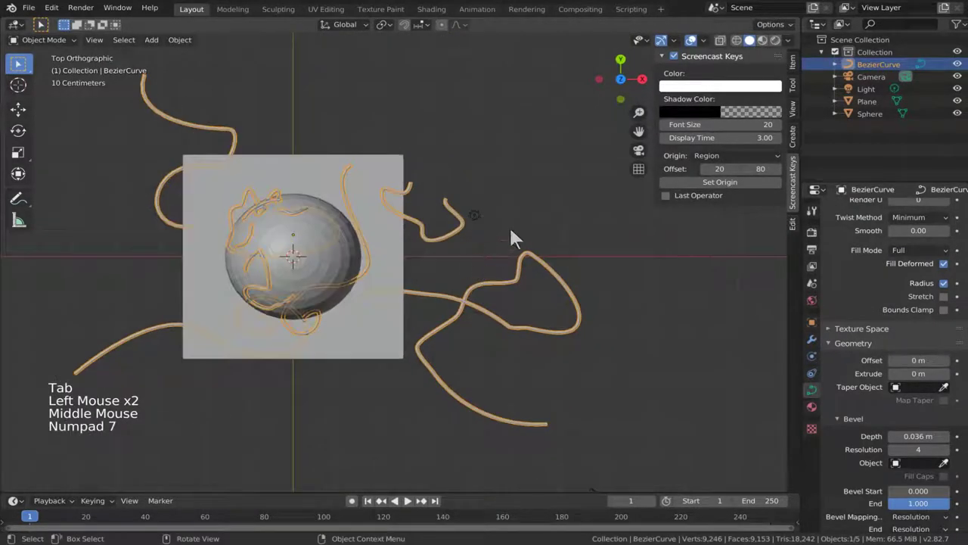
click(514, 233)
click(448, 244)
middle_click(500, 259)
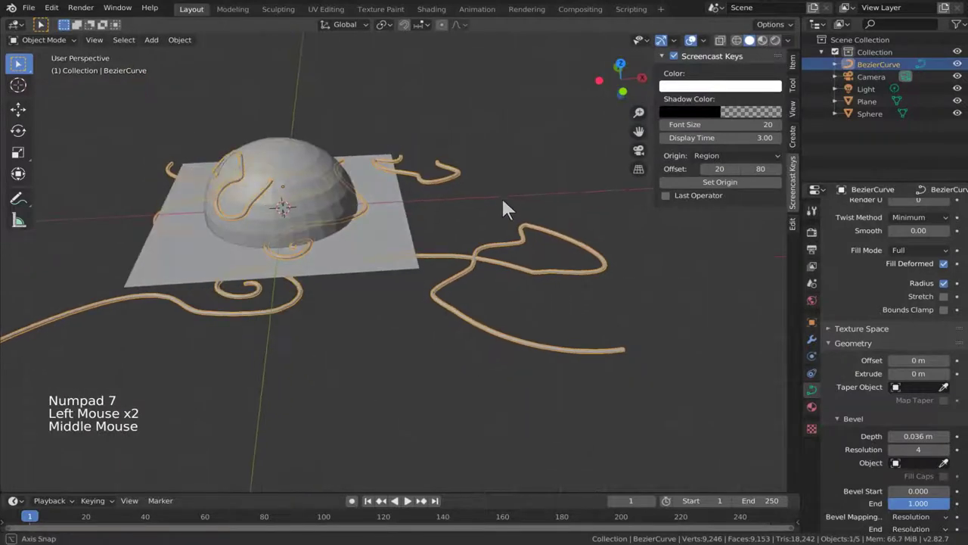
middle_click(529, 239)
click(399, 349)
click(448, 333)
click(434, 338)
scroll(up, 3)
scroll(down, 3)
click(488, 316)
click(519, 294)
scroll(down, 3)
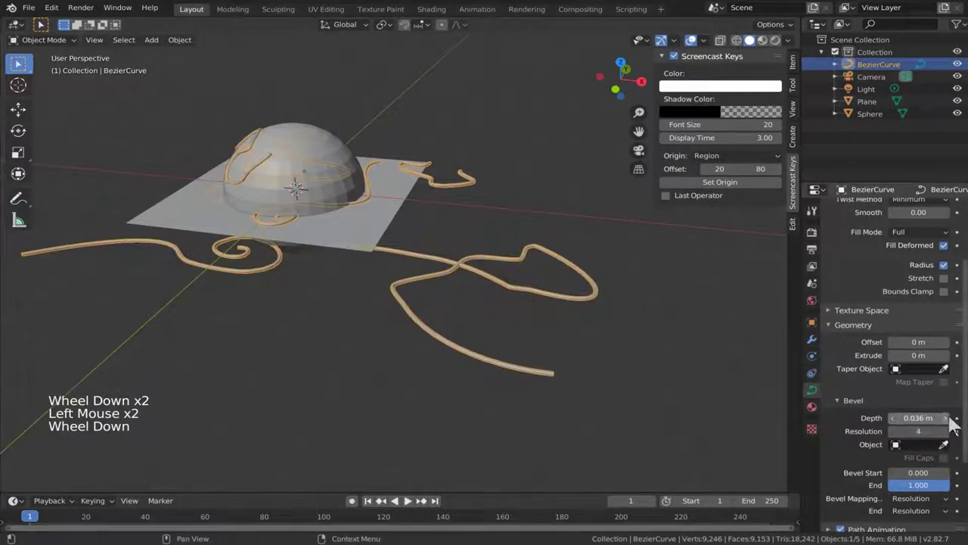
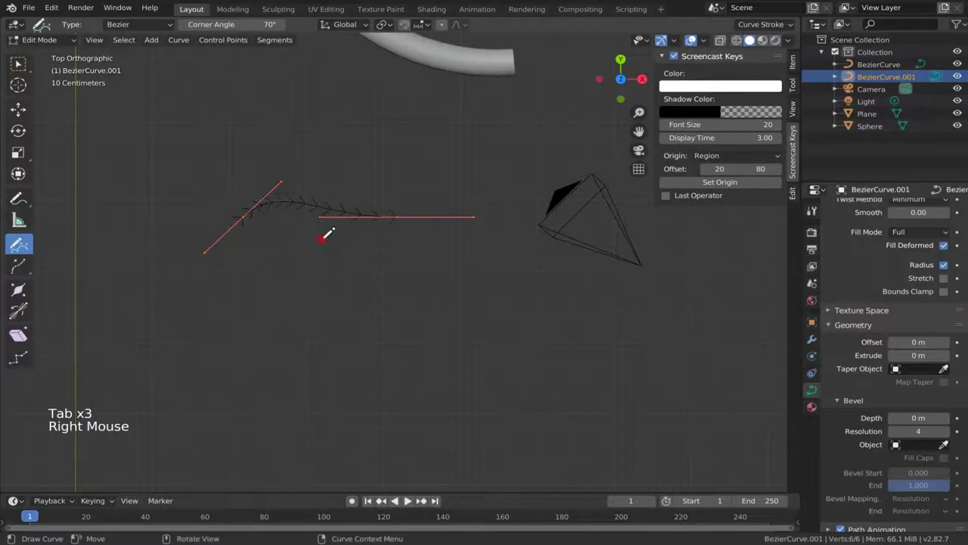
Step: Extrude new segments from BezierCurve.001's end points with repeated E
right_click(256, 238)
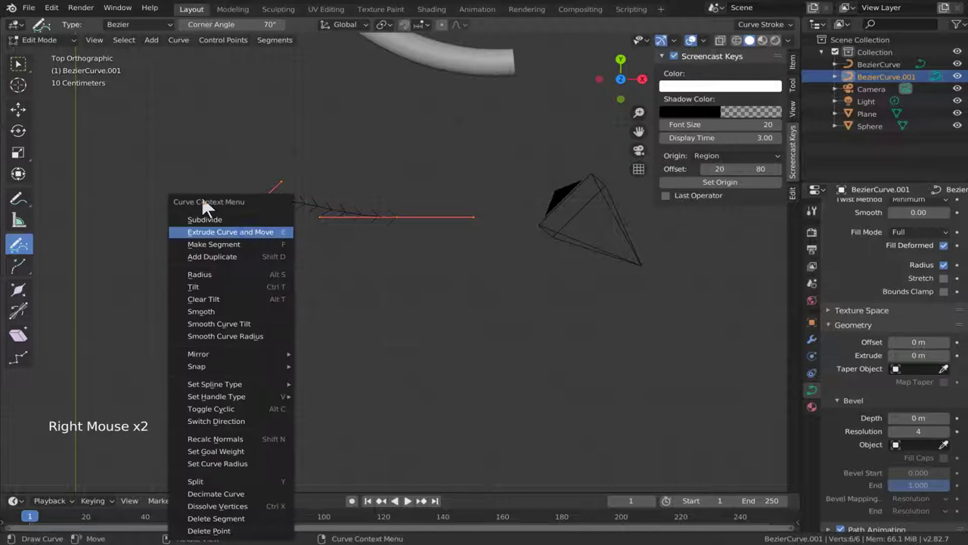
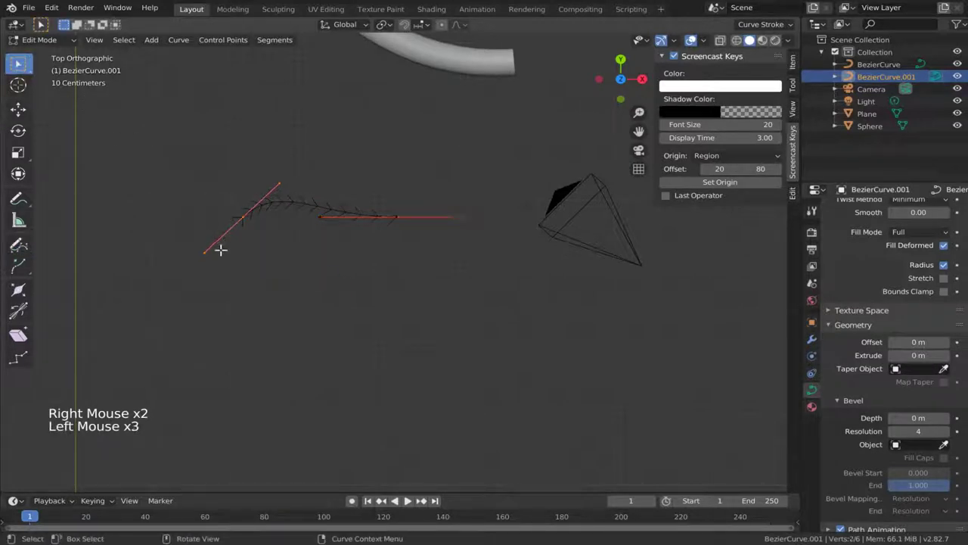
key(e)
key(e)
key(e)
key(e)
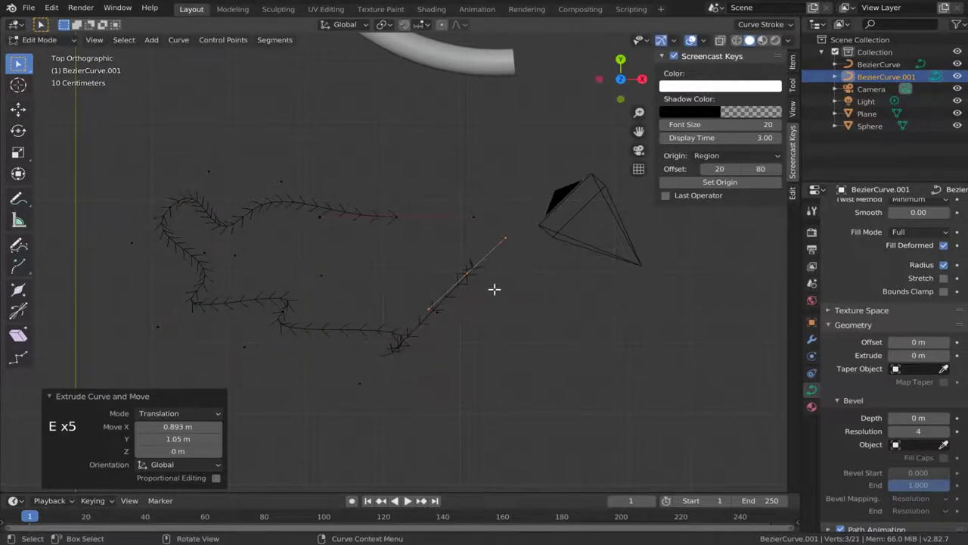
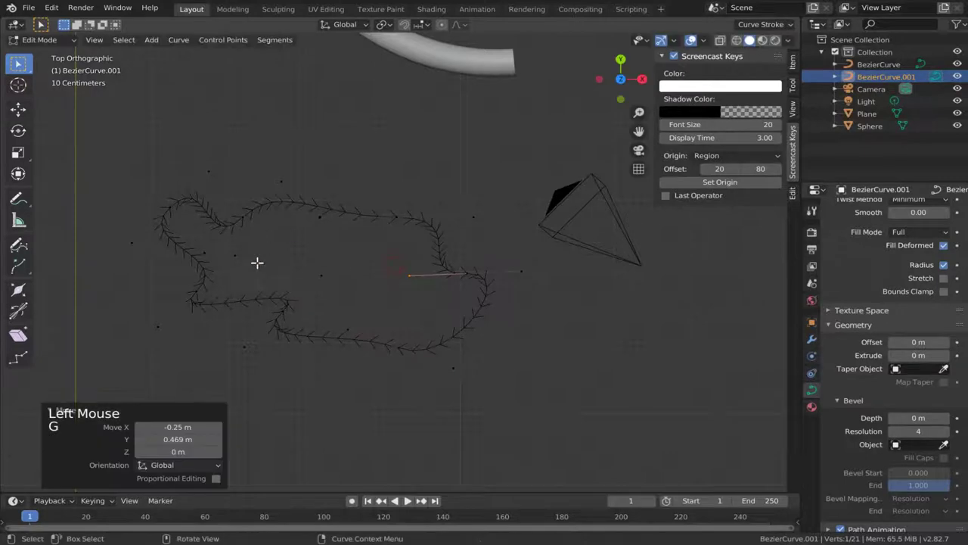
Step: Finish editing BezierCurve.001 and orbit to view the tubes circling the sphere
key(Tab)
click(554, 338)
click(497, 134)
scroll(down, 3)
middle_click(527, 168)
scroll(up, 3)
middle_click(489, 274)
middle_click(464, 271)
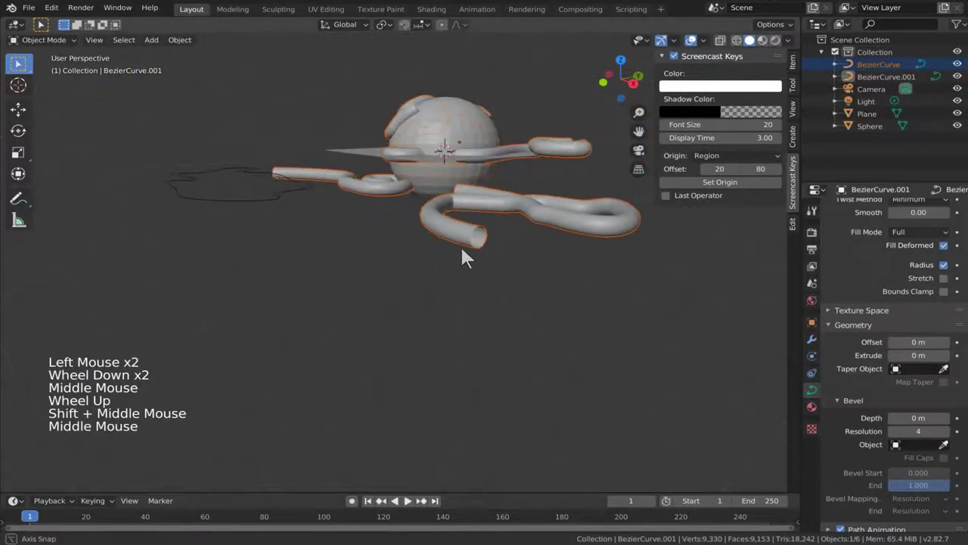
Step: Raise BezierCurve's bevel depth to 0.196 m in its Object Data geometry settings
middle_click(546, 295)
middle_click(510, 332)
click(948, 380)
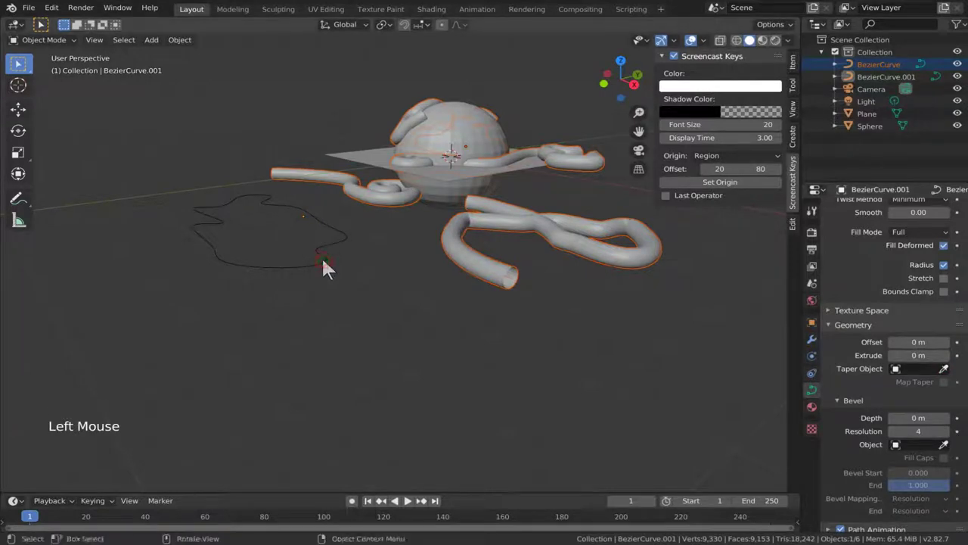
click(952, 378)
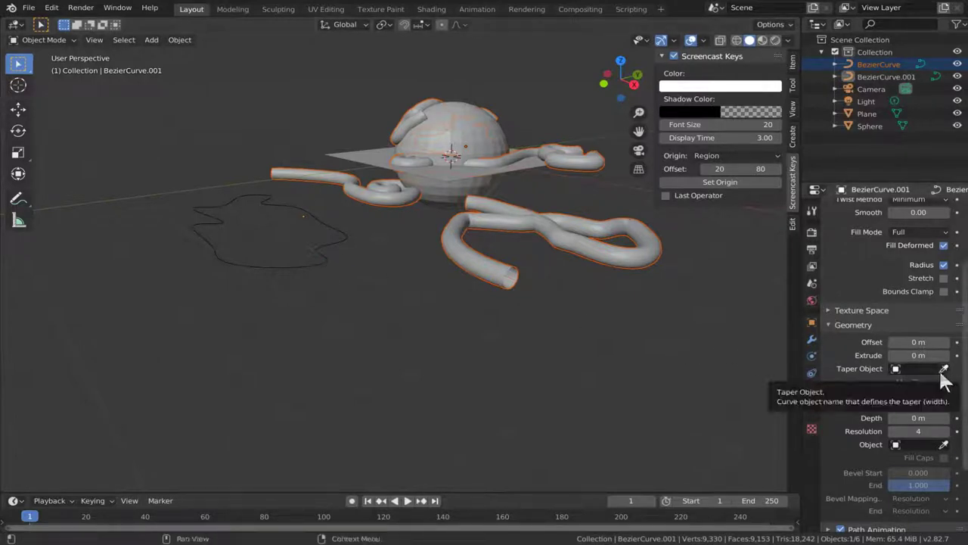
scroll(down, 3)
click(948, 398)
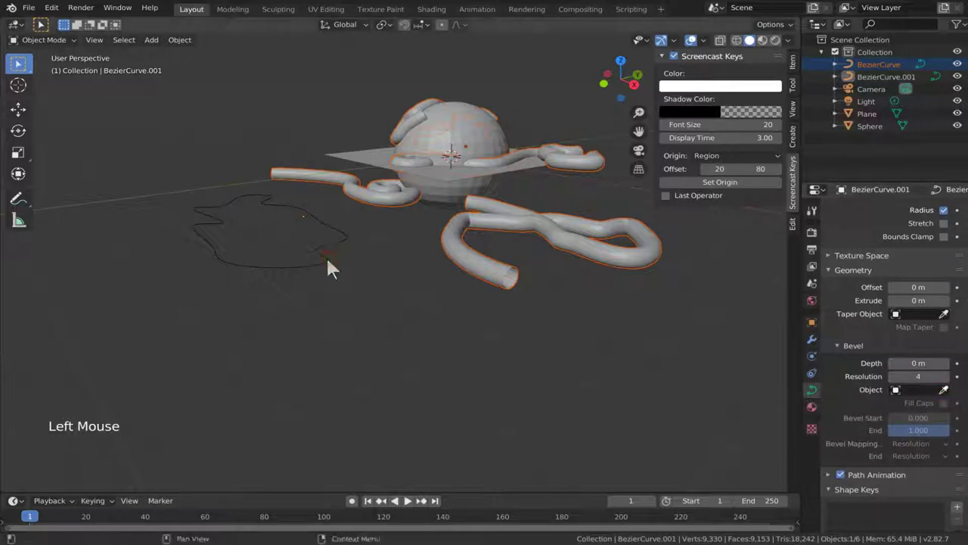
click(951, 401)
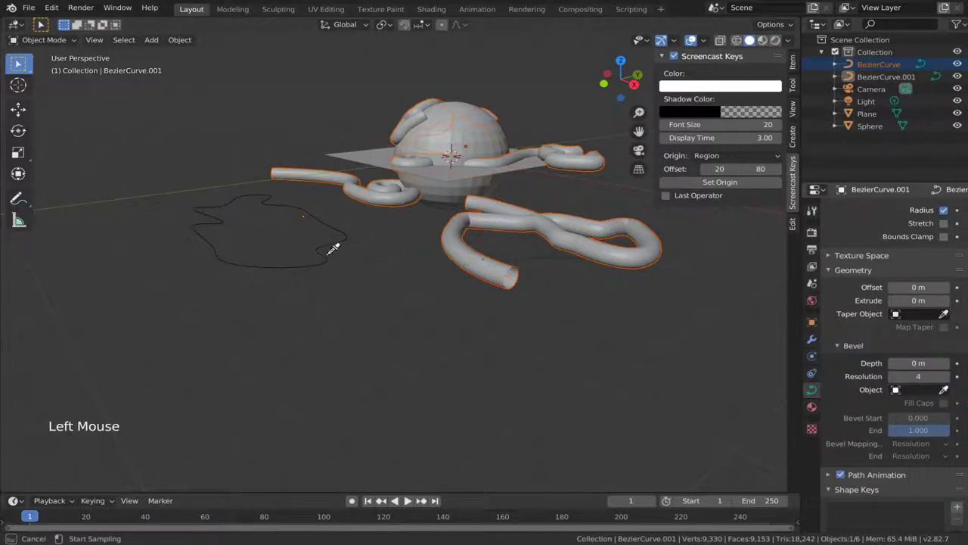
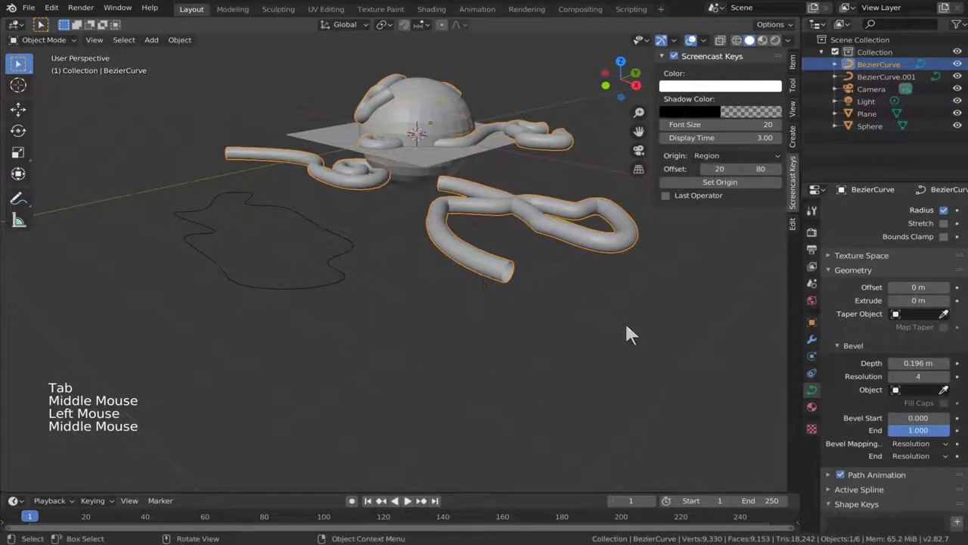
Step: Assign BezierCurve.001 as the tube's bevel profile and scale that profile down to about 0.59
click(945, 401)
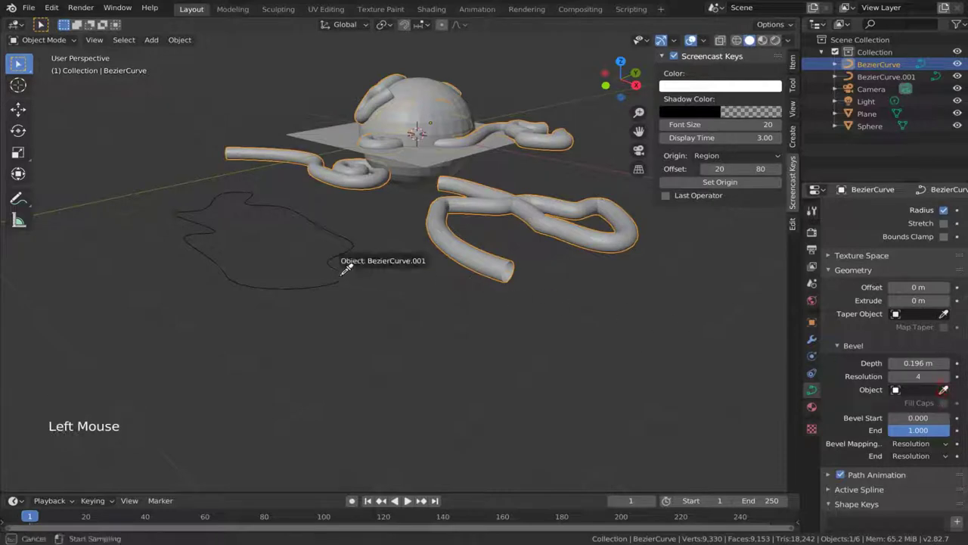
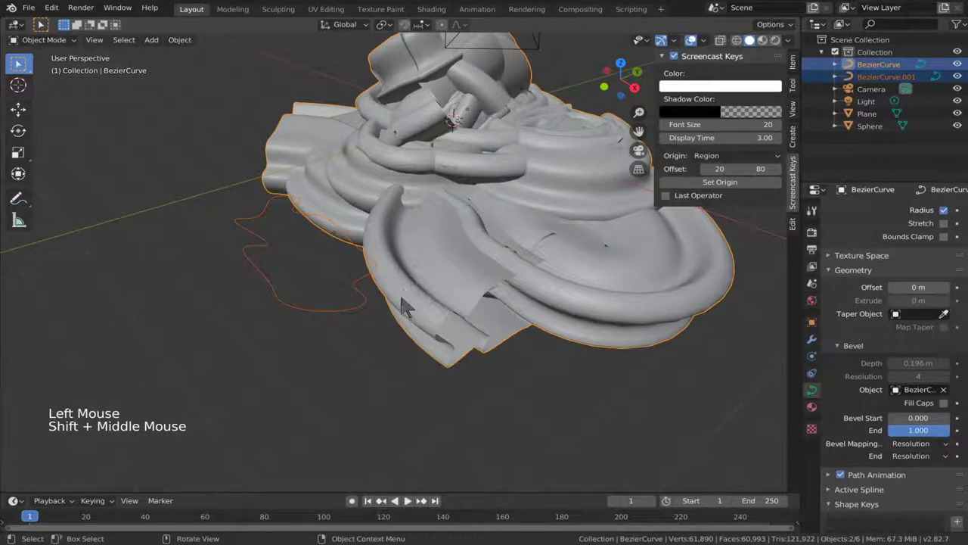
key(s)
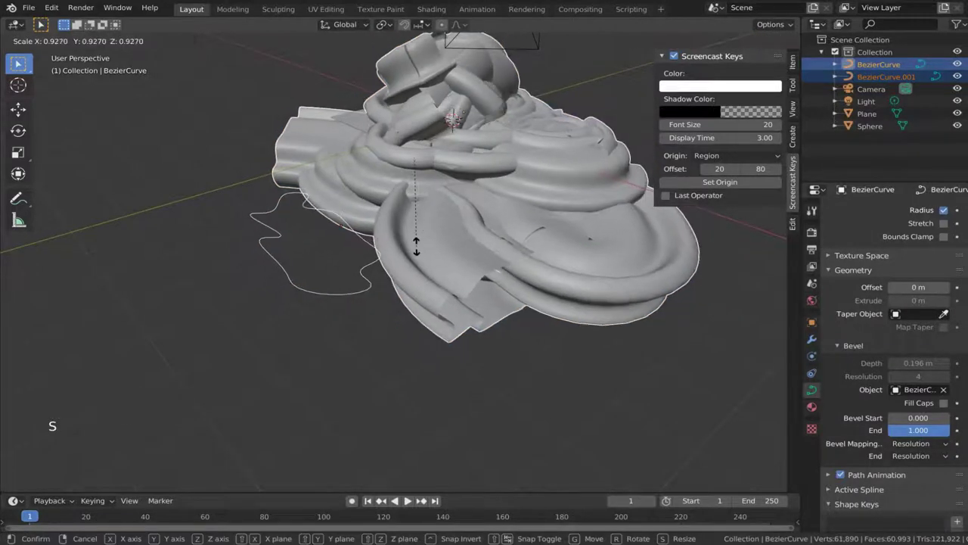
click(361, 333)
click(366, 314)
key(s)
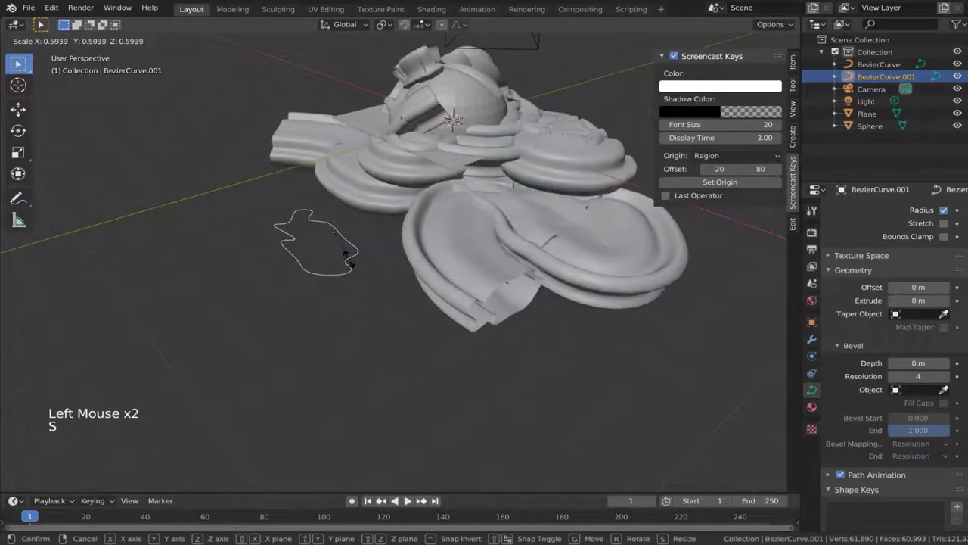
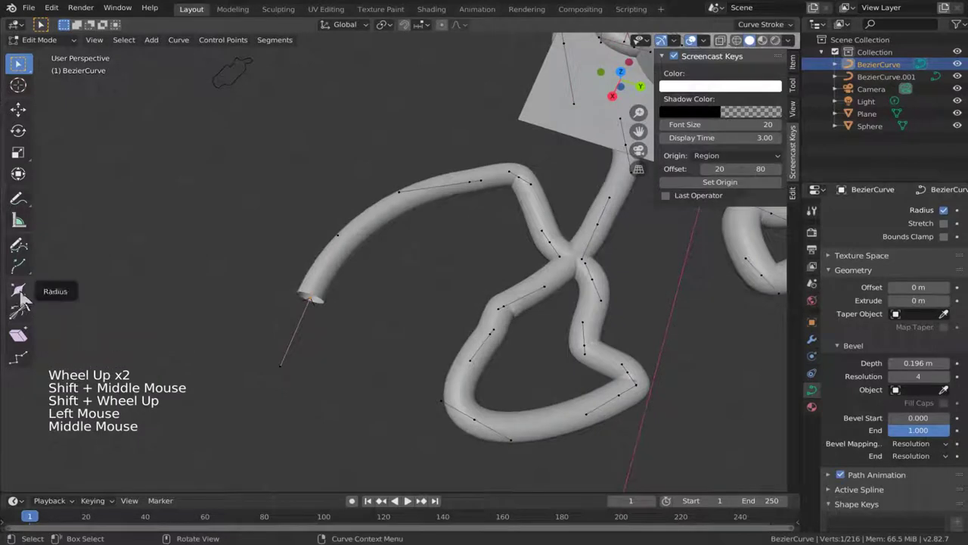
Step: Shrink/fatten the tube's radius at selected points to about 0.75
click(28, 300)
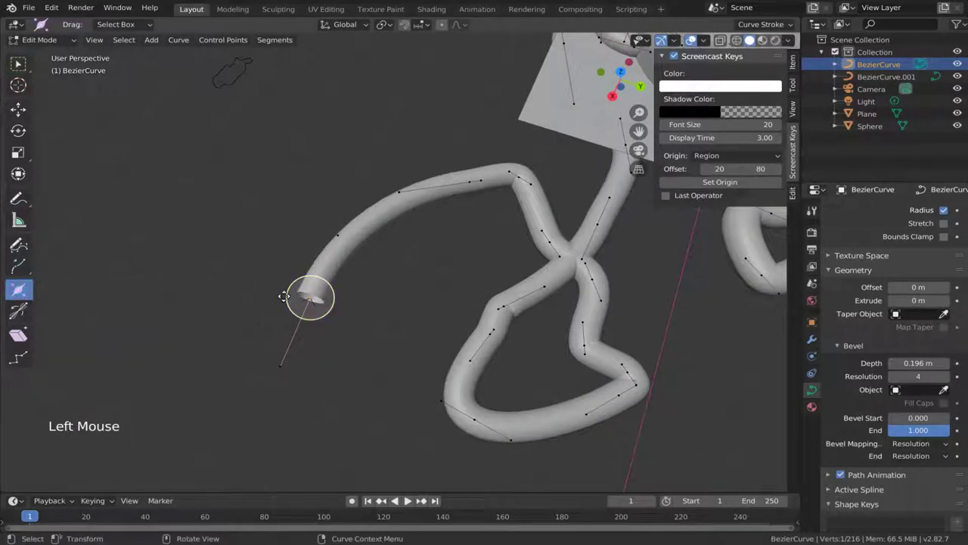
click(331, 280)
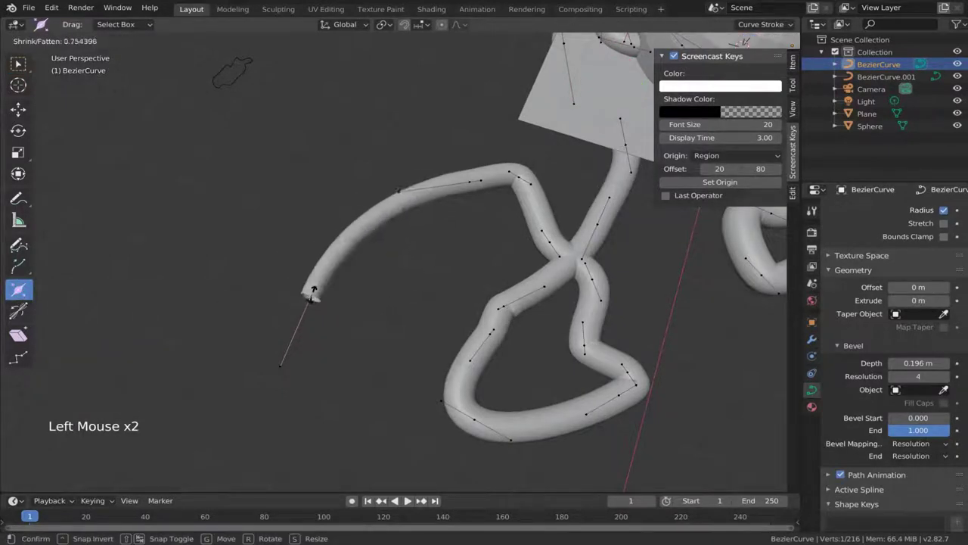
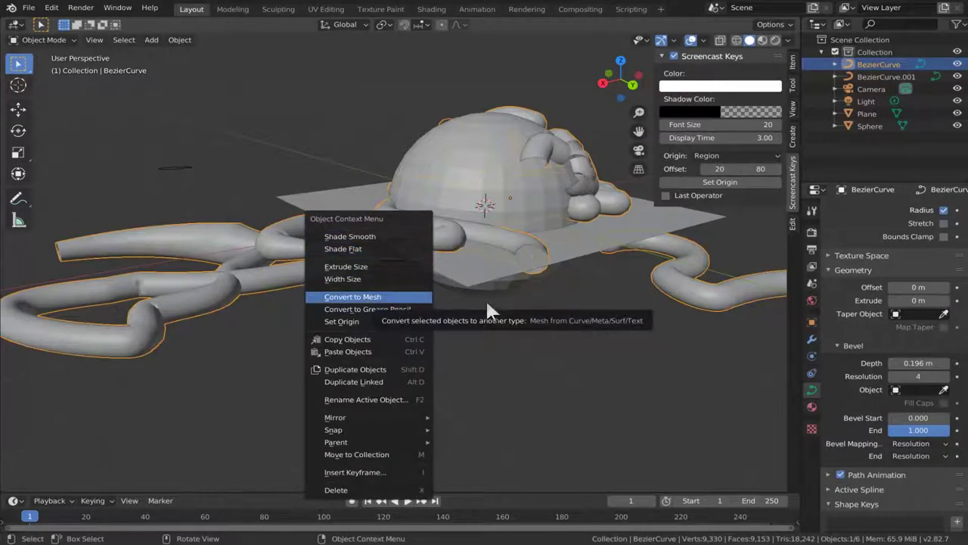
Step: Orbit the view to look over the beveled tube curve
middle_click(432, 280)
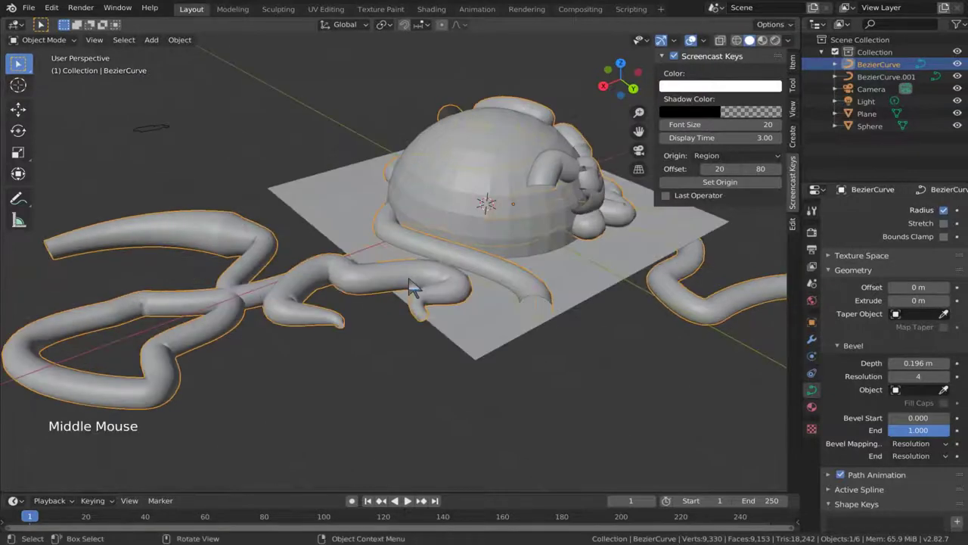
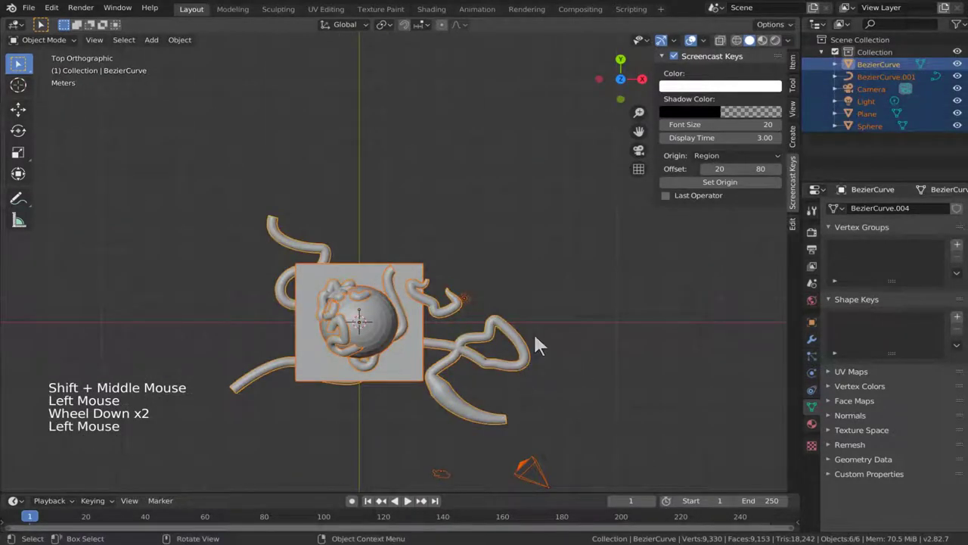
Step: Delete the curve objects leaving only the camera, and bring up the Shift+A add list on curve types
click(533, 296)
click(439, 391)
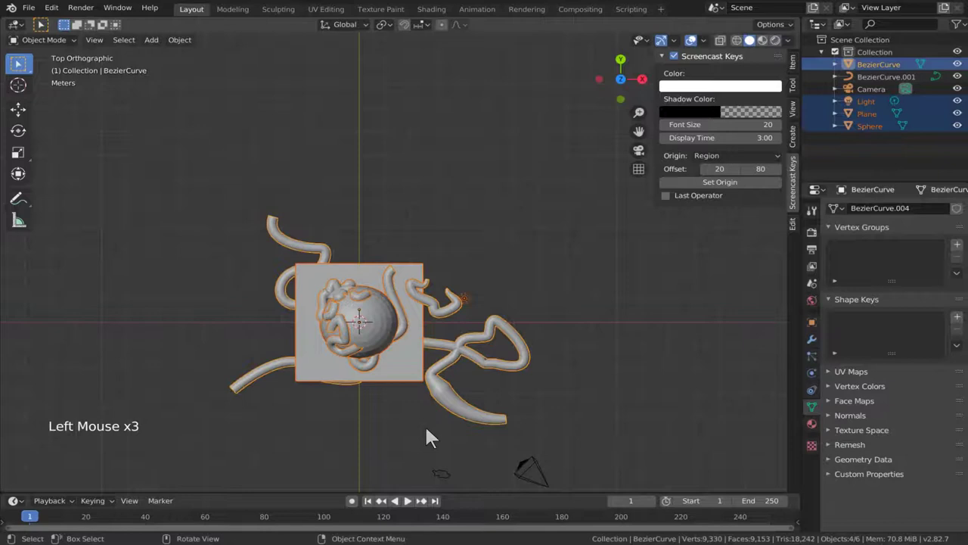
key(x)
click(469, 491)
key(x)
scroll(up, 3)
click(406, 302)
middle_click(427, 289)
key(shift+a)
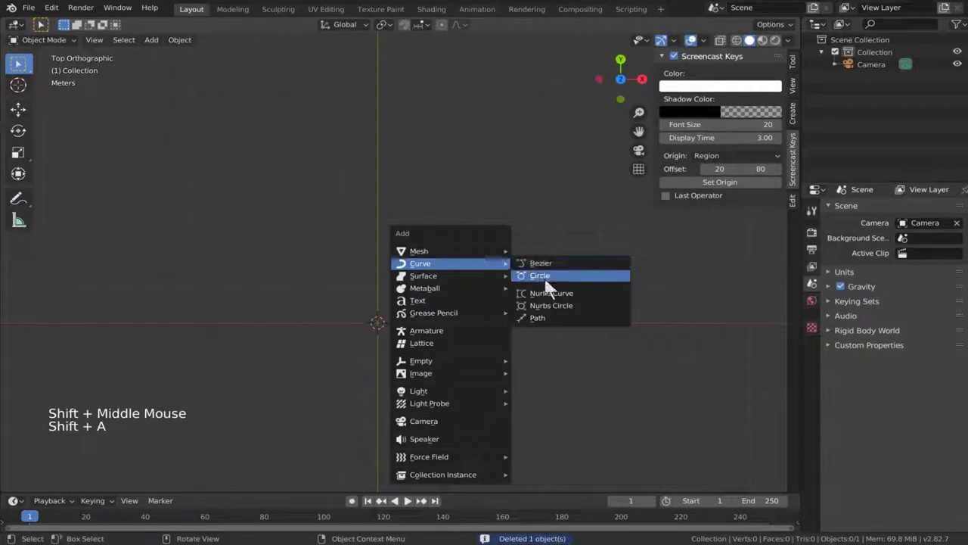
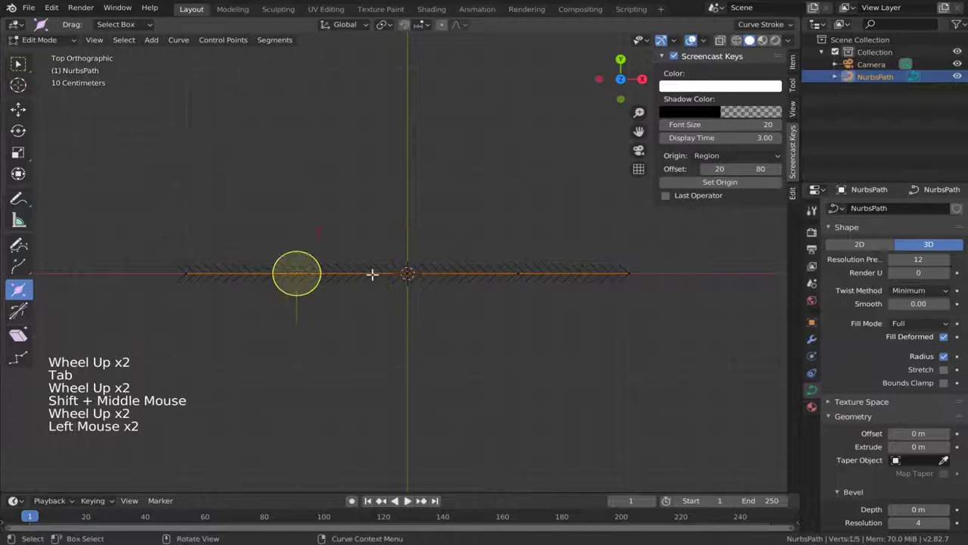
Step: Move a NurbsPath control point upward to shape the path into an arch
key(g)
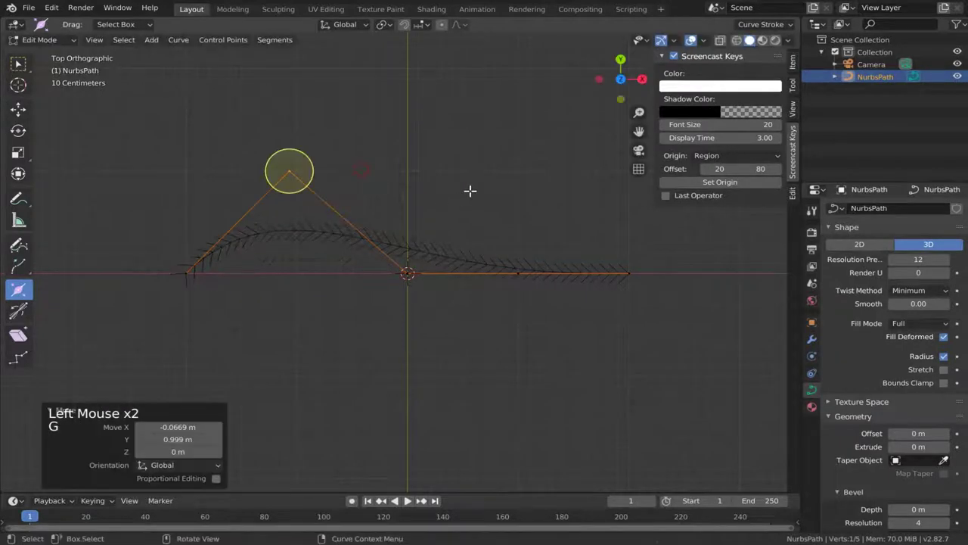
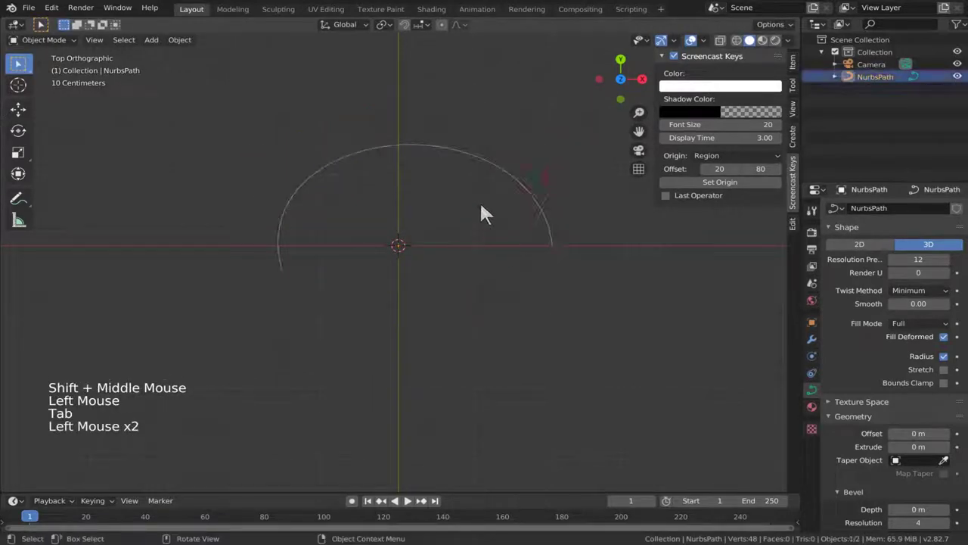
Step: Enable Cyclic U on the NurbsPath's active spline so it closes into an oval loop
click(492, 284)
click(530, 198)
middle_click(533, 333)
scroll(down, 3)
scroll(down, 3)
click(836, 450)
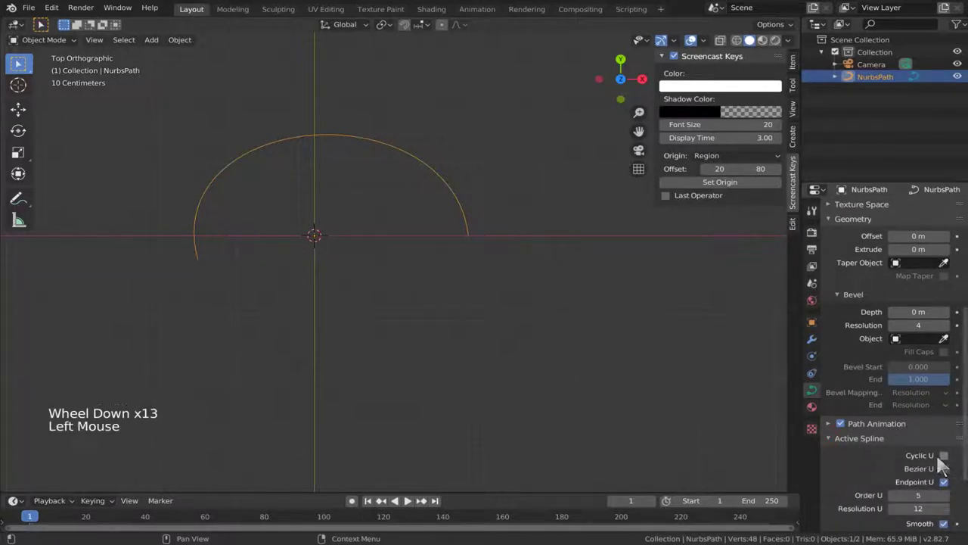
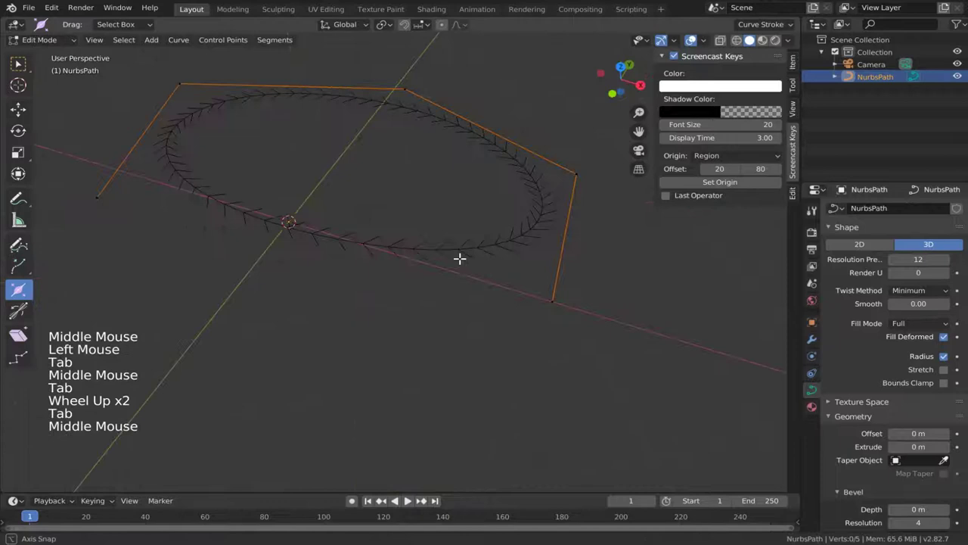
Step: Leave Edit Mode and orbit around the closed ellipse to check it
scroll(down, 3)
key(Tab)
click(574, 278)
click(492, 234)
middle_click(555, 244)
middle_click(550, 283)
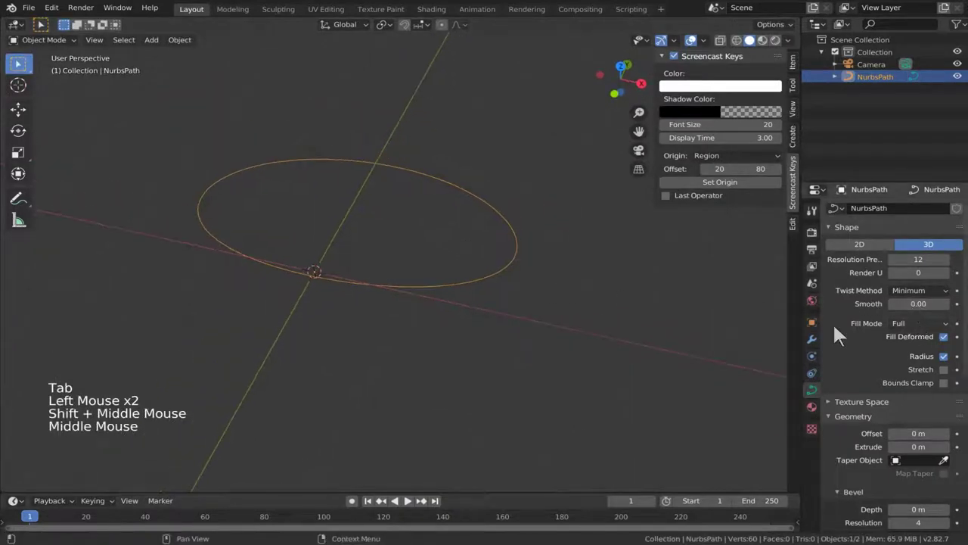
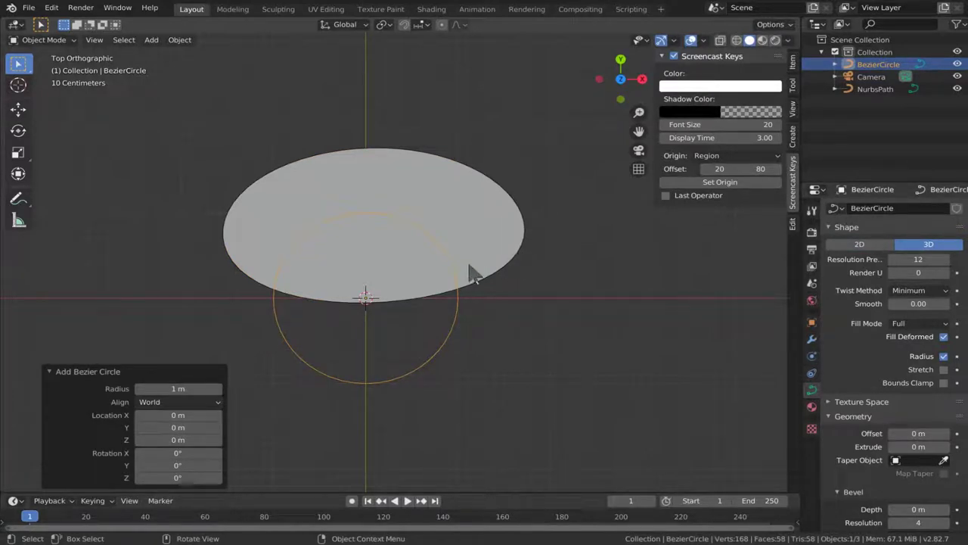
Step: Delete the extra BezierCircle beside the filled 2D oval
key(x)
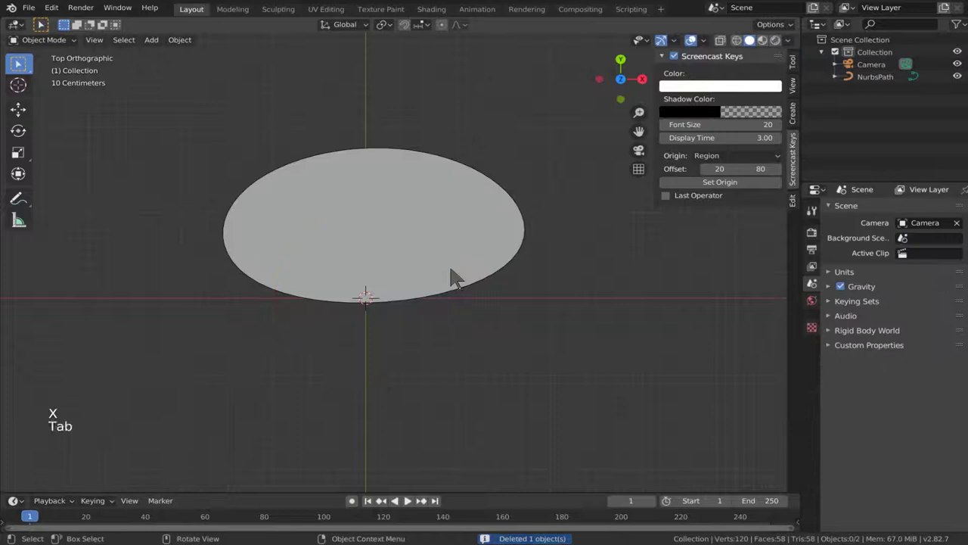
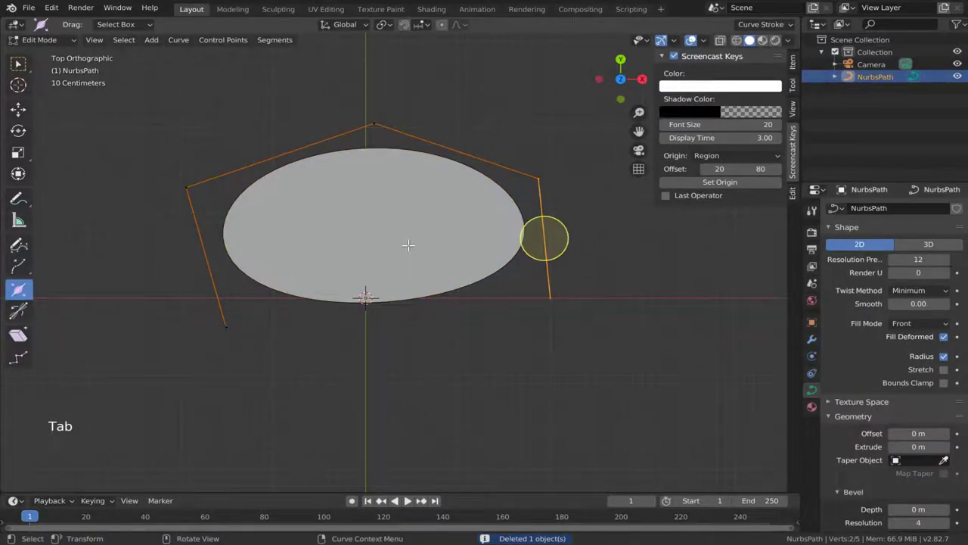
Step: Check the oval's outline in wireframe, return to solid, and bring up the curve add list in Edit Mode
key(shift+z)
key(ctrl+z)
key(Tab)
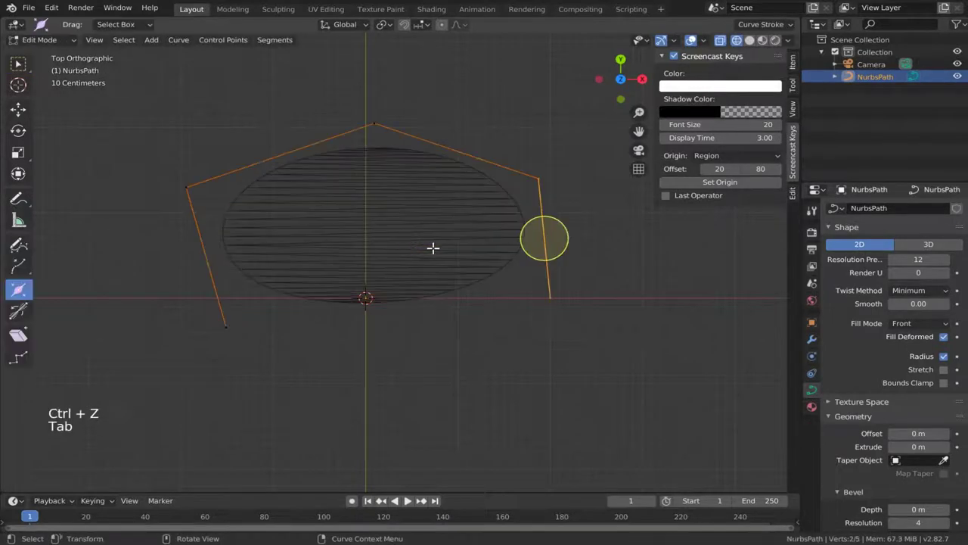
key(Tab)
key(Tab)
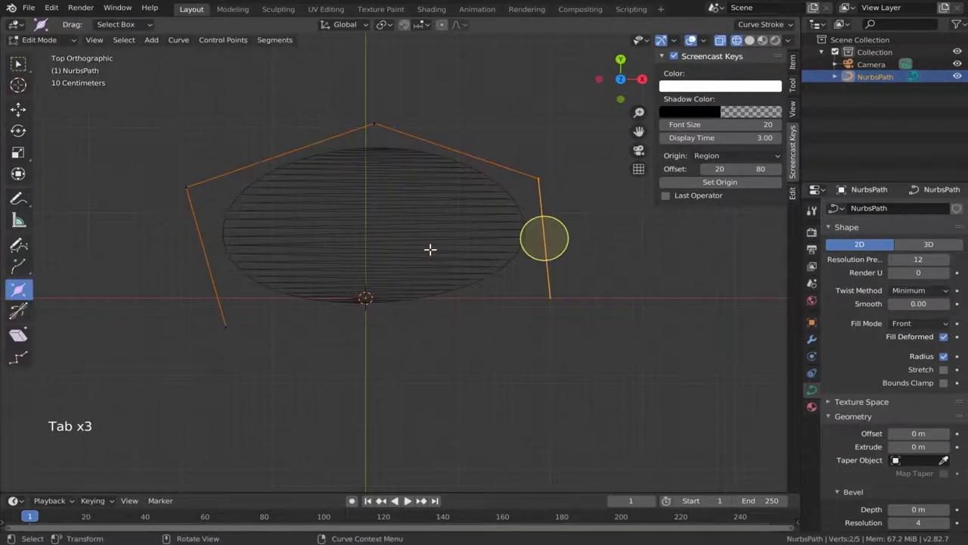
key(shift+z)
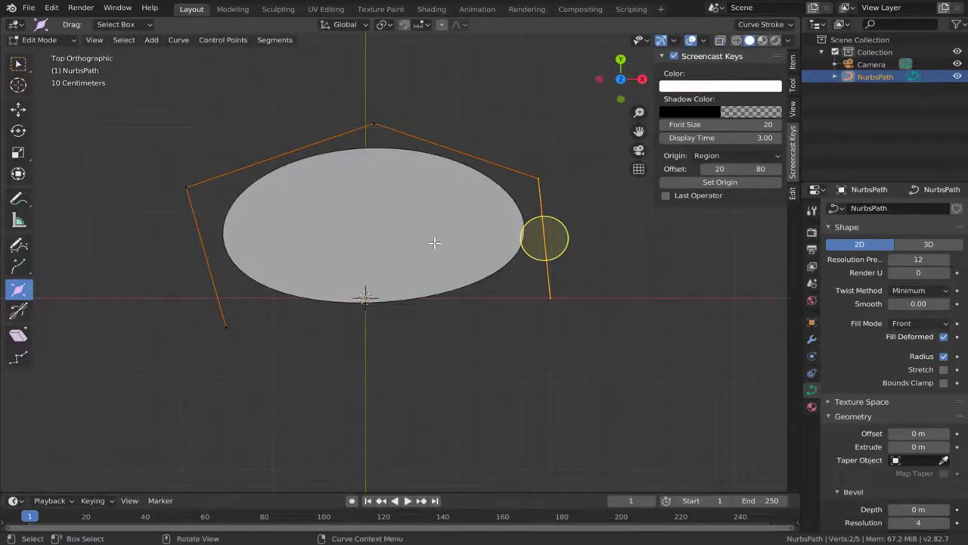
key(shift+a)
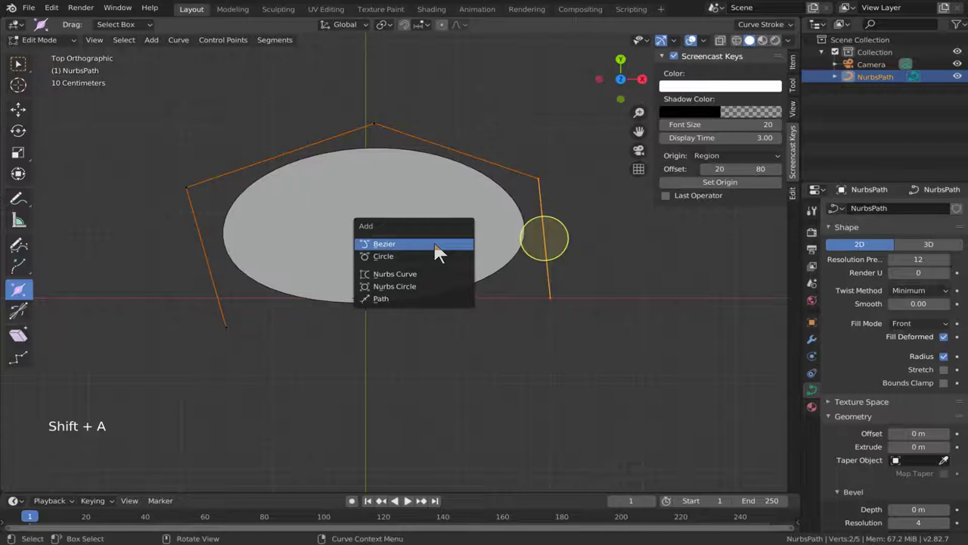
Step: Add a circle inside the oval, shrink and move it left as a hole, then duplicate it
key(shift+a)
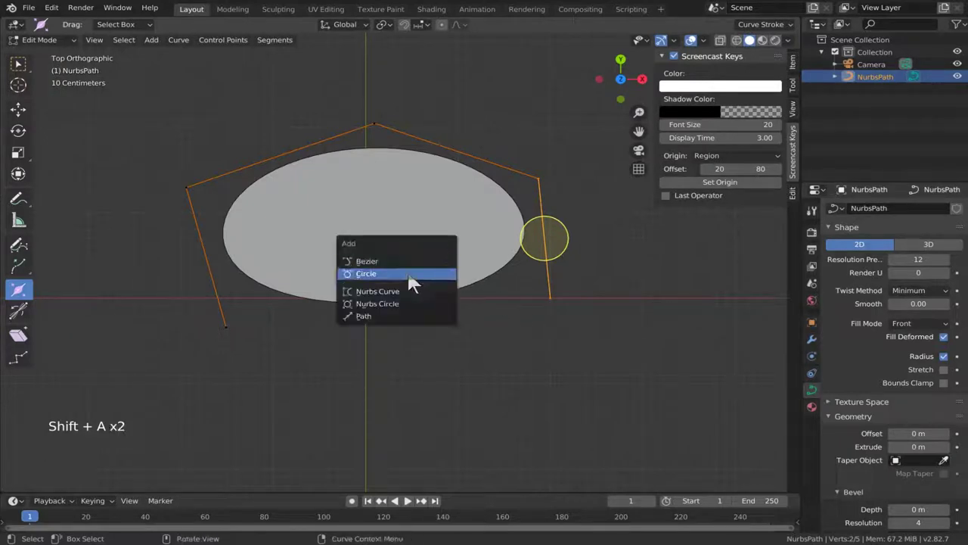
key(s)
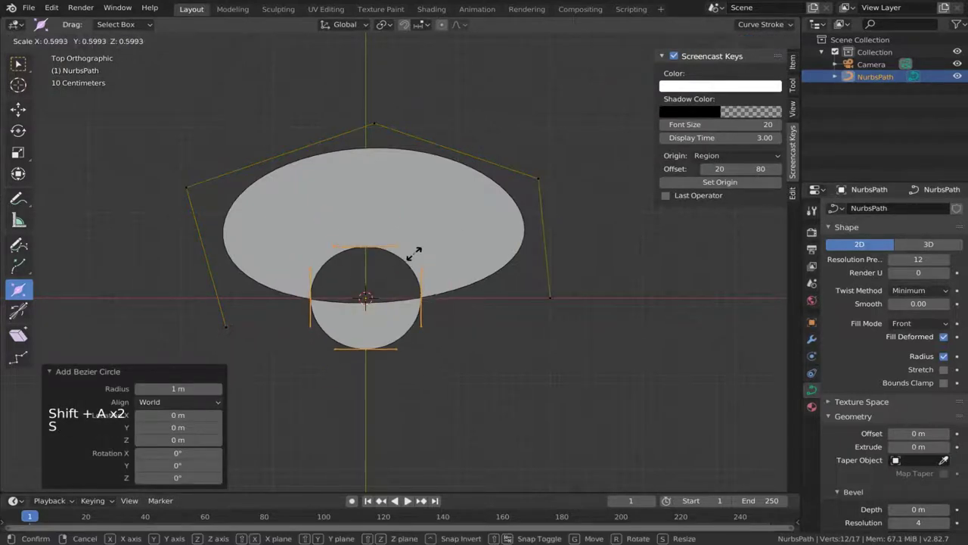
key(g)
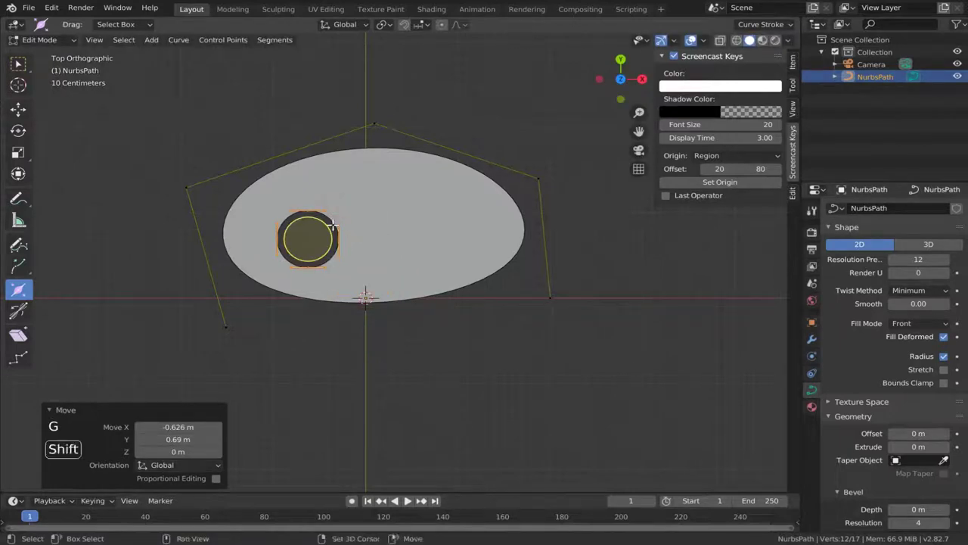
key(shift+d)
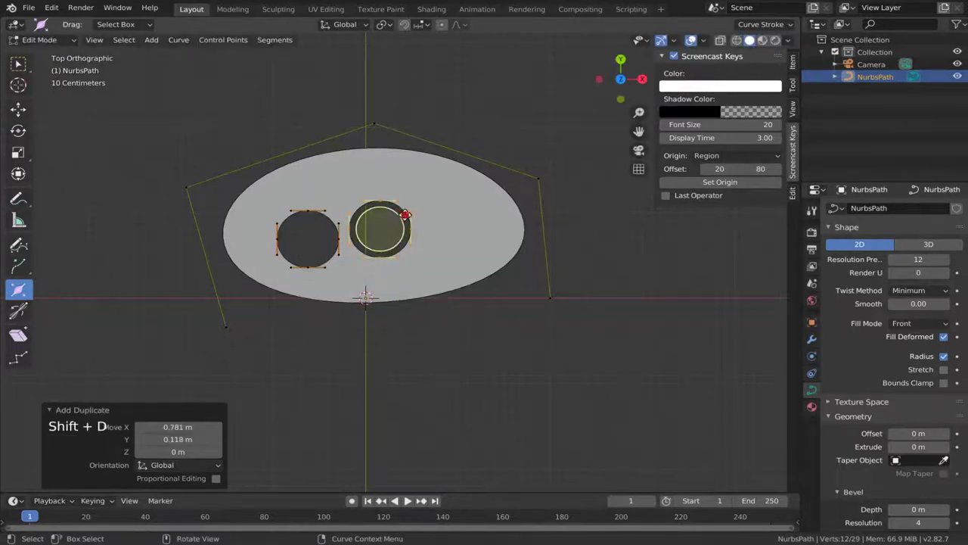
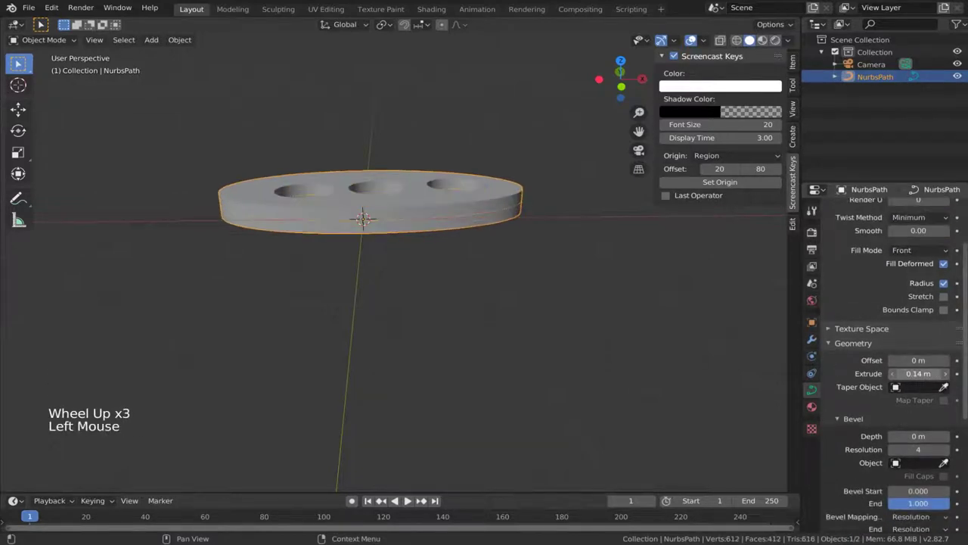
Step: Raise the curve's Bevel Depth to 0.02 m to round the plate's edges
middle_click(492, 295)
scroll(up, 3)
middle_click(474, 288)
scroll(up, 3)
middle_click(479, 270)
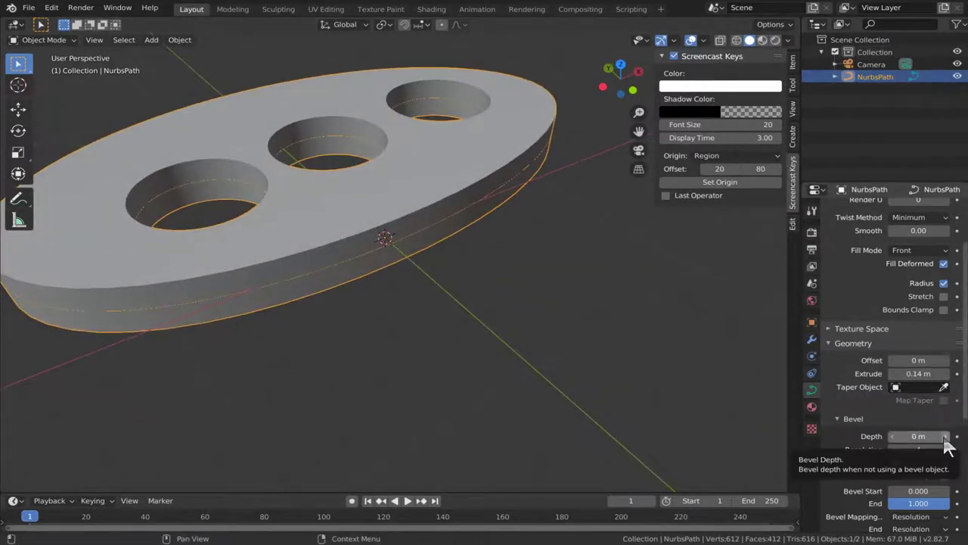
click(954, 446)
click(954, 446)
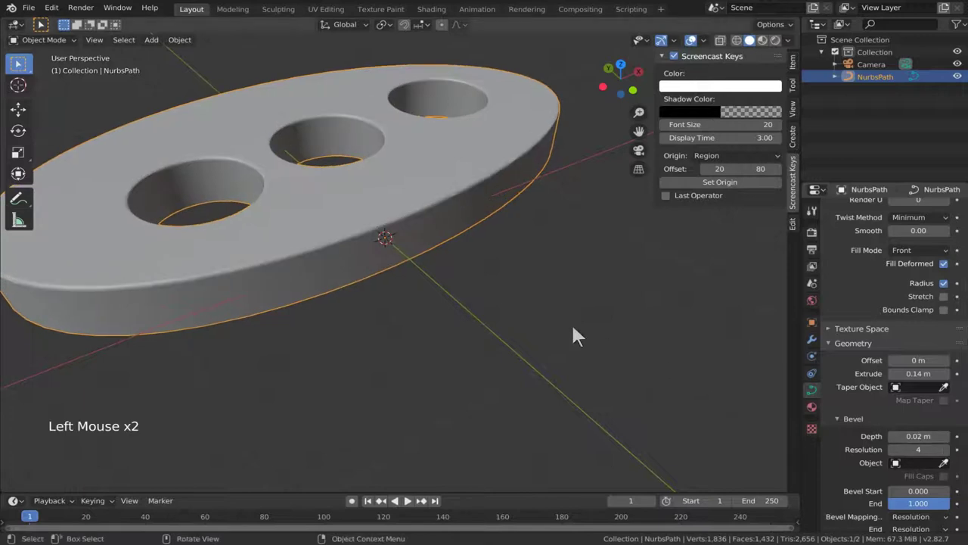
Step: Orbit around the beveled plate to inspect the rounded edges and holes
middle_click(544, 323)
middle_click(538, 321)
scroll(down, 3)
middle_click(507, 308)
scroll(down, 3)
middle_click(510, 314)
middle_click(485, 325)
middle_click(493, 331)
middle_click(494, 329)
Step: Bring up object operations on the plate to convert it to a mesh
right_click(449, 270)
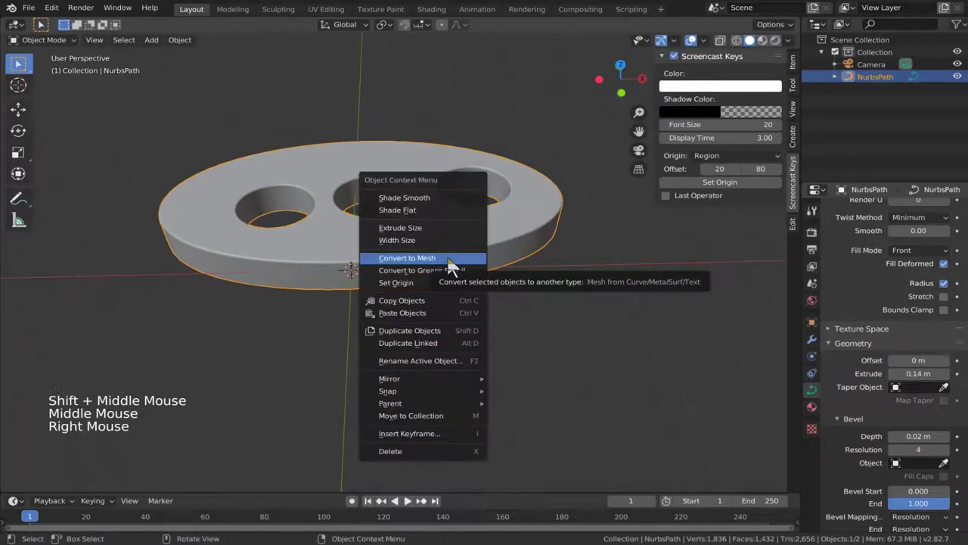
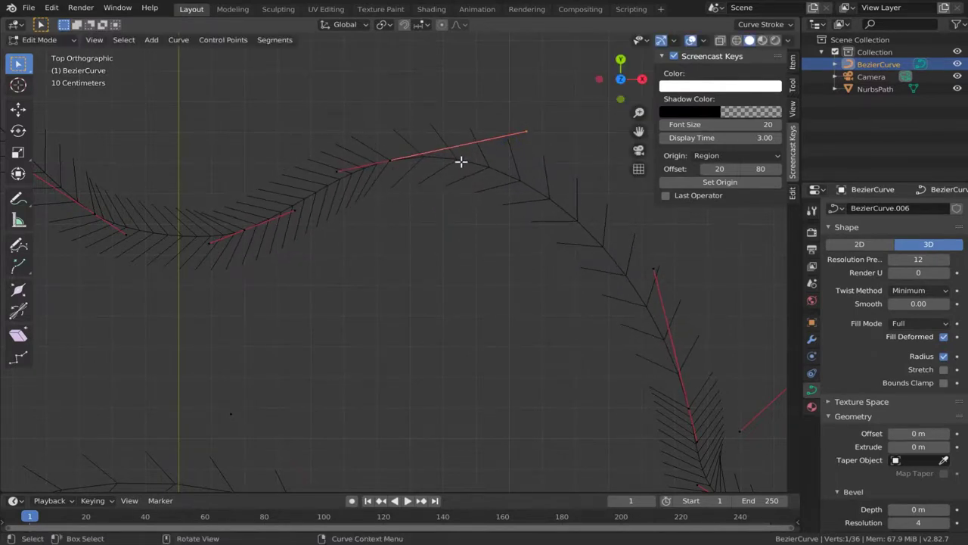
Step: Give the control point Vector handles and pull one handle straight down along Y
key(v)
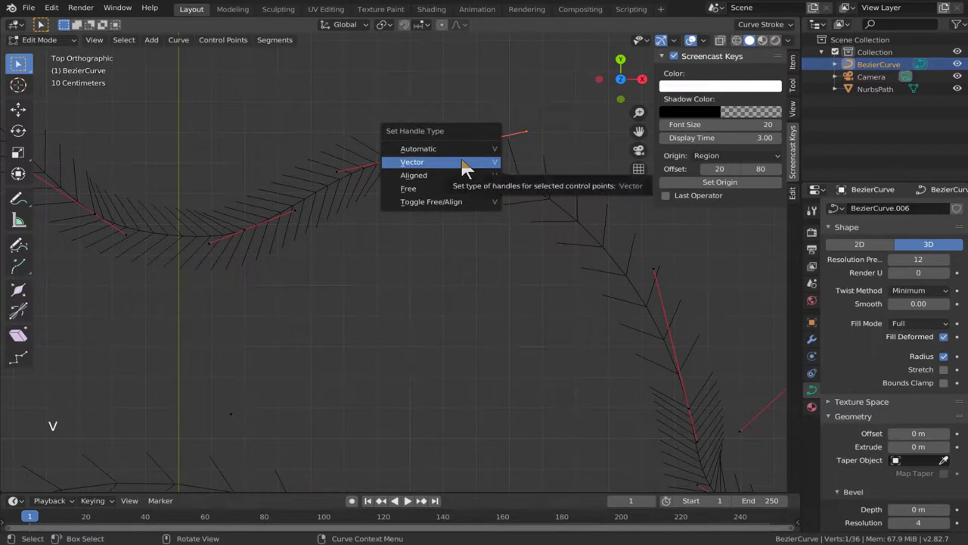
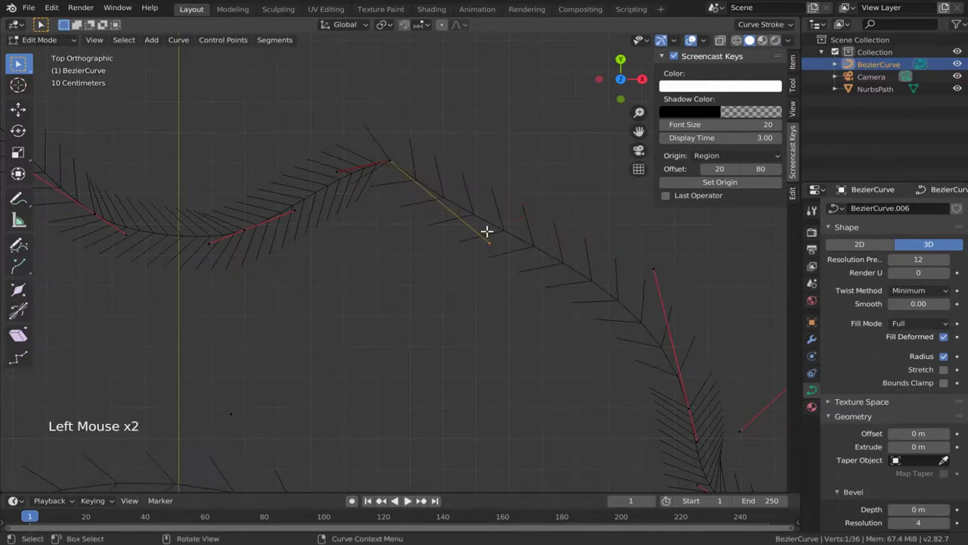
key(g)
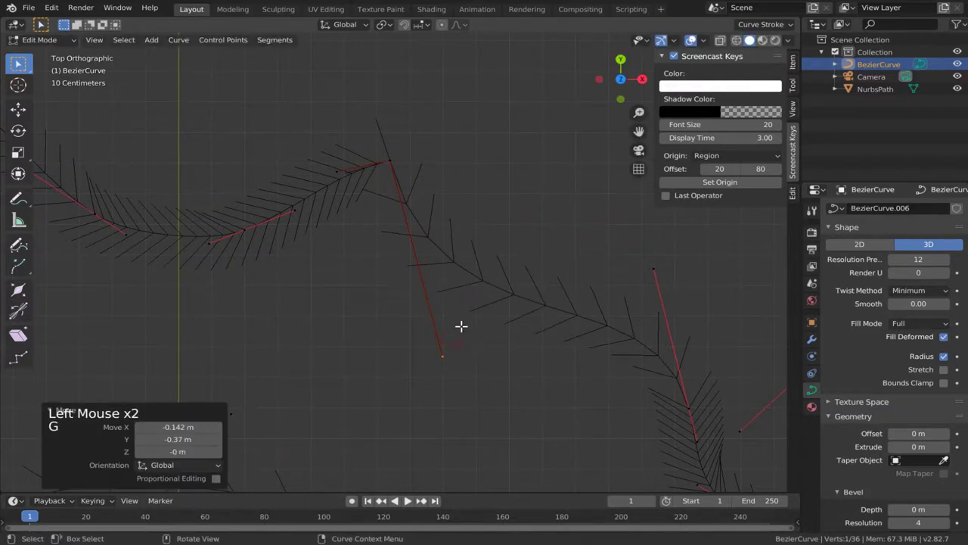
key(g)
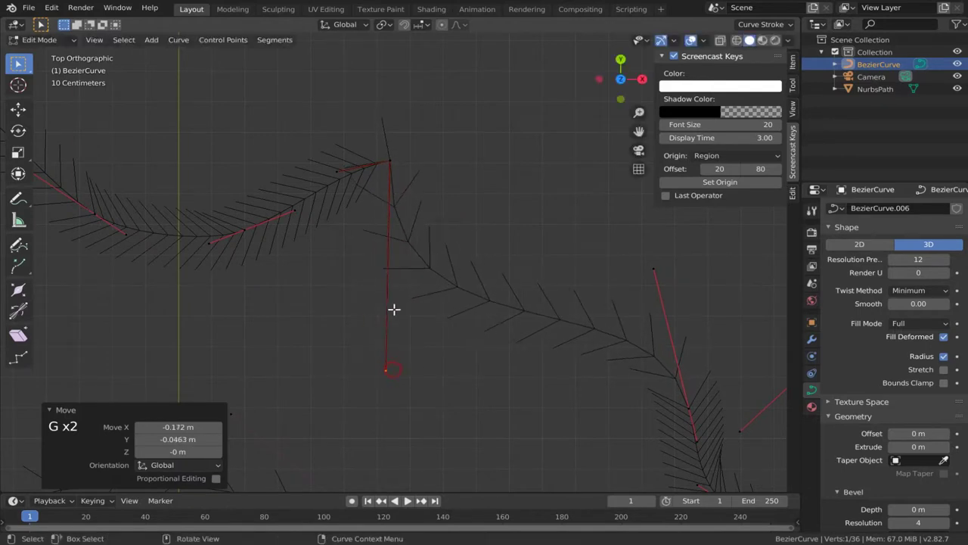